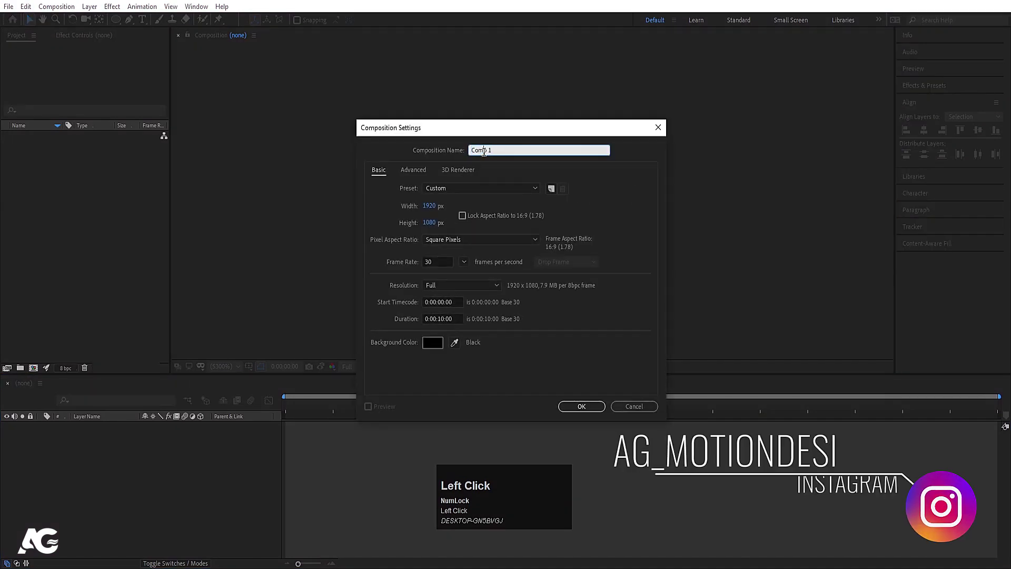
Rename the new composition to Title_01 and open its background colour swatch.
{"action": "key", "text": "ctrl+a"}
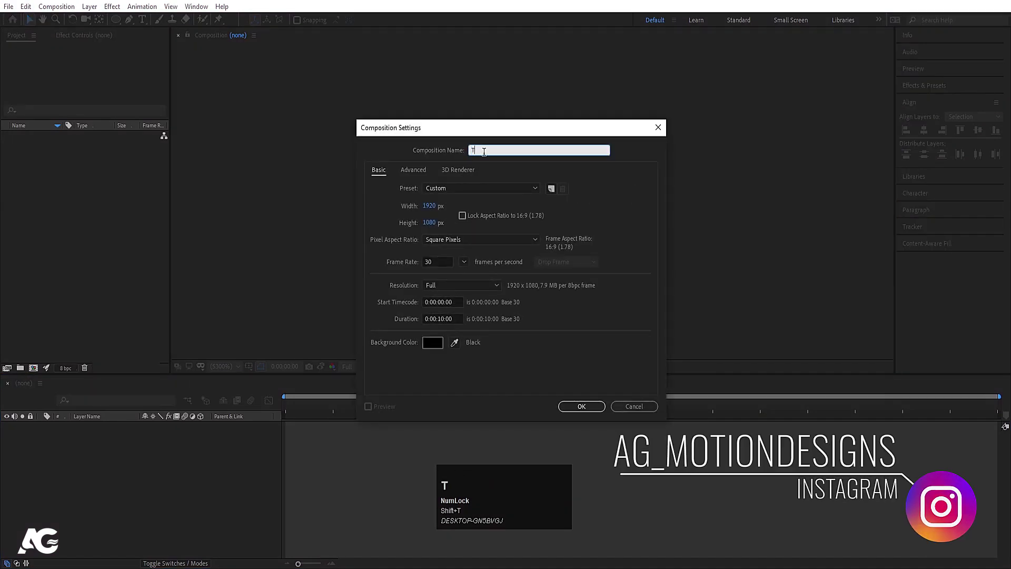
{"action": "type", "text": "itle"}
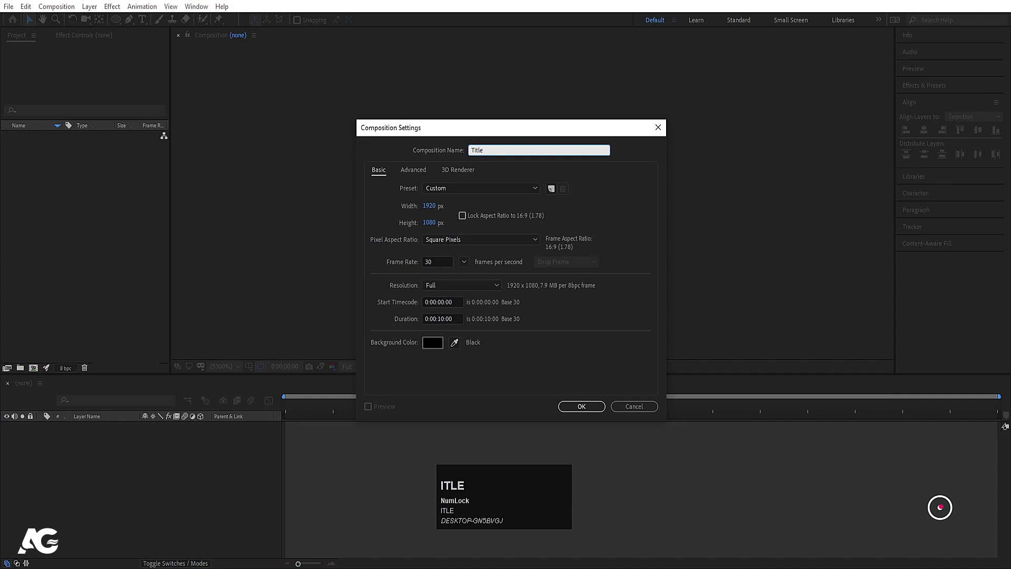
{"action": "key", "text": "shift+-"}
{"action": "type", "text": "01"}
{"action": "left_click", "coordinate": [427, 209]}
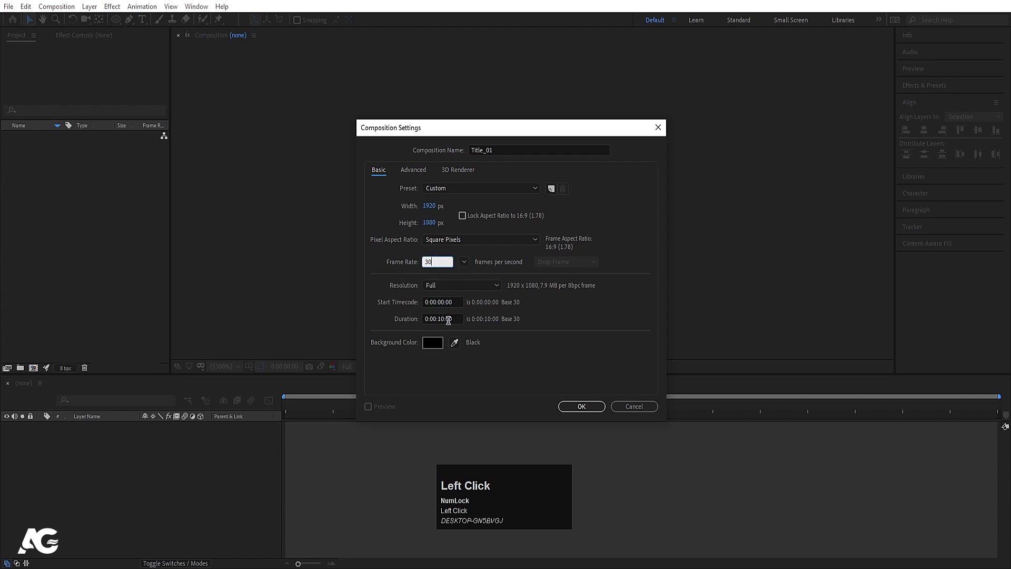
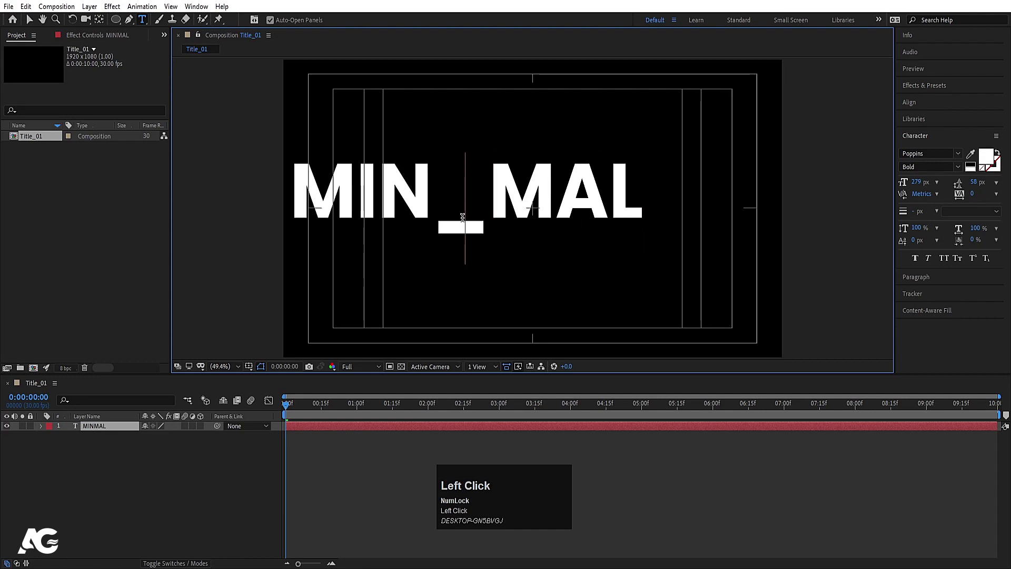
Finish the MINIMAL text, centre it and its anchor, and set the opacity animator to 0%.
{"action": "key", "text": "shift+i"}
{"action": "left_click", "coordinate": [136, 471]}
{"action": "key", "text": "ctrl+alt+Home"}
{"action": "left_click_drag", "start_coordinate": [917, 111], "coordinate": [335, 414]}
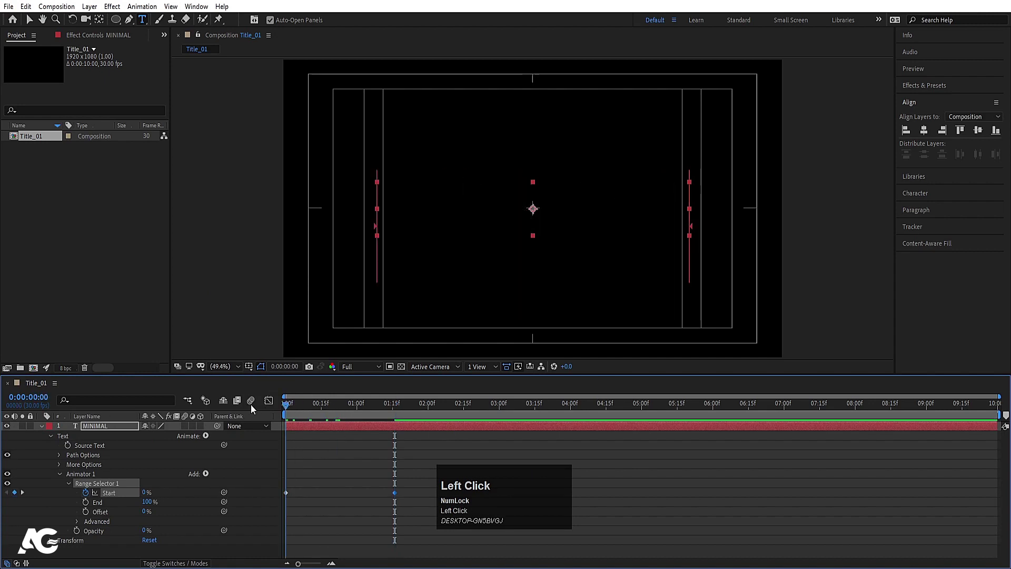
Key Start to 100% later in time, Easy Ease the keyframes and view their speed graph.
{"action": "key", "text": "space"}
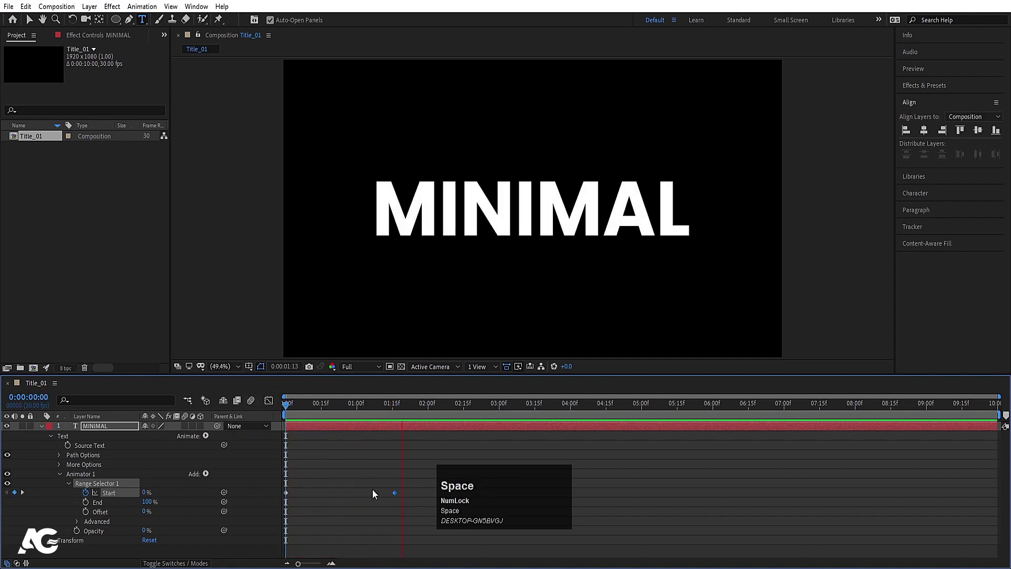
{"action": "left_click_drag", "start_coordinate": [415, 474], "coordinate": [333, 486]}
{"action": "key", "text": "F9"}
{"action": "left_click", "coordinate": [275, 398]}
{"action": "right_click", "coordinate": [394, 457]}
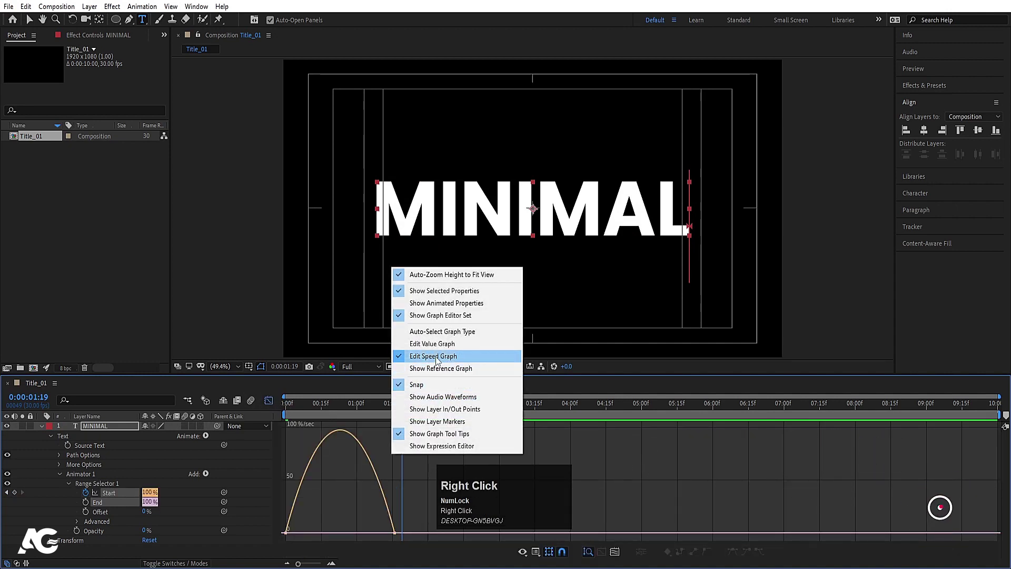
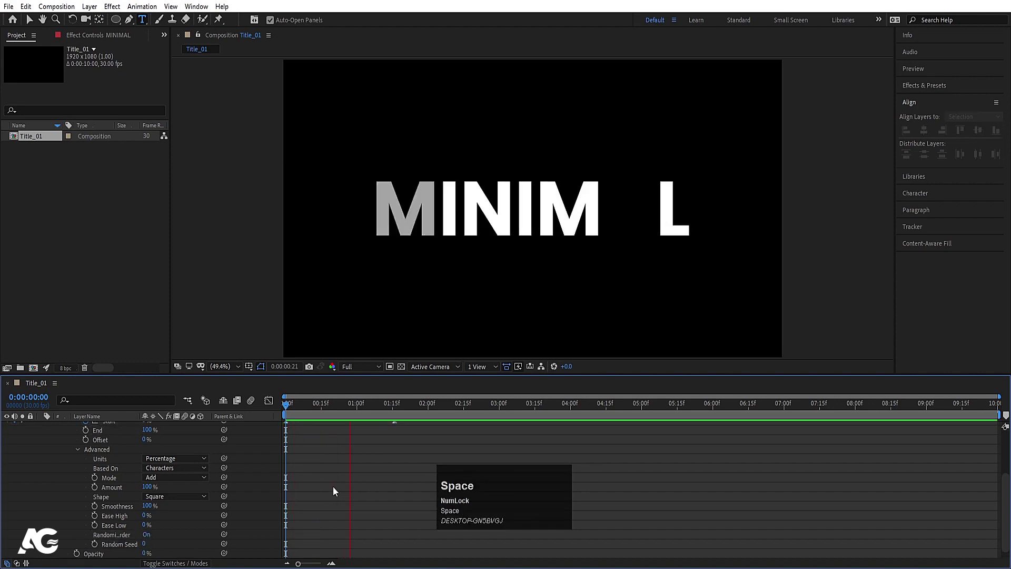
Add a Blur property of 49 to Animator 1 and preview the blur-in.
{"action": "left_click", "coordinate": [311, 406]}
{"action": "scroll", "scroll_direction": "up", "scroll_amount": 3}
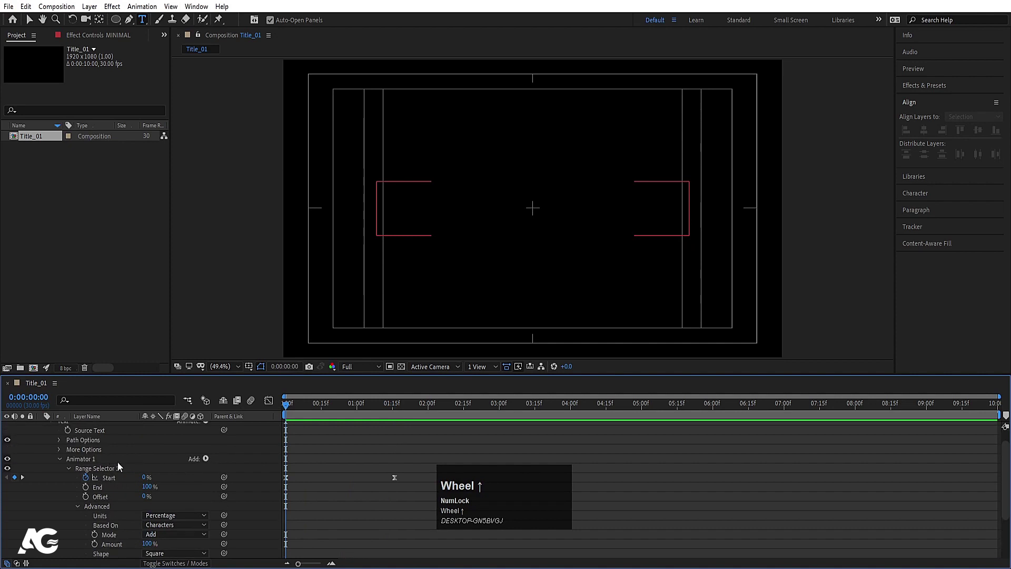
{"action": "left_click", "coordinate": [115, 462]}
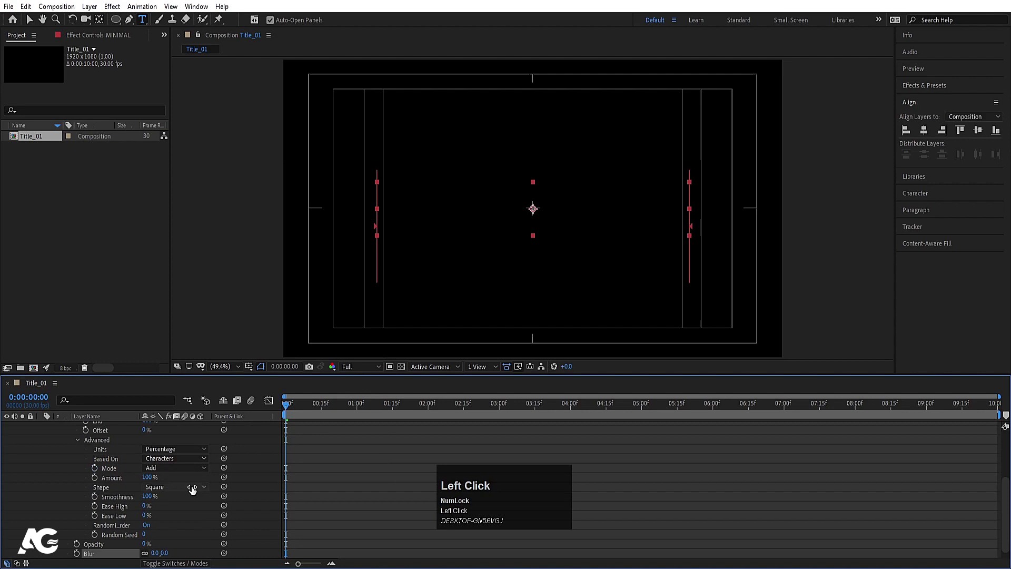
{"action": "key", "text": "space"}
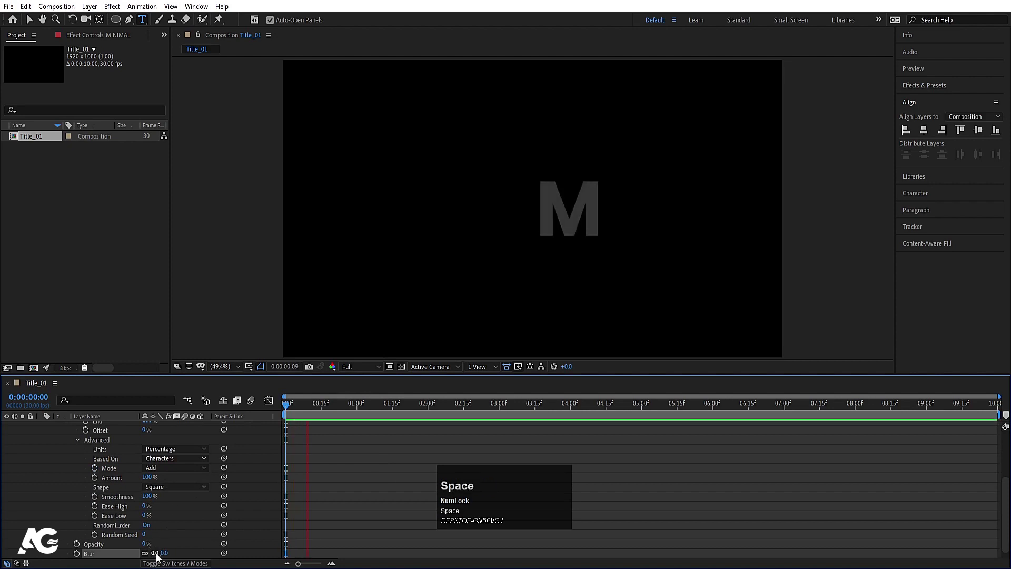
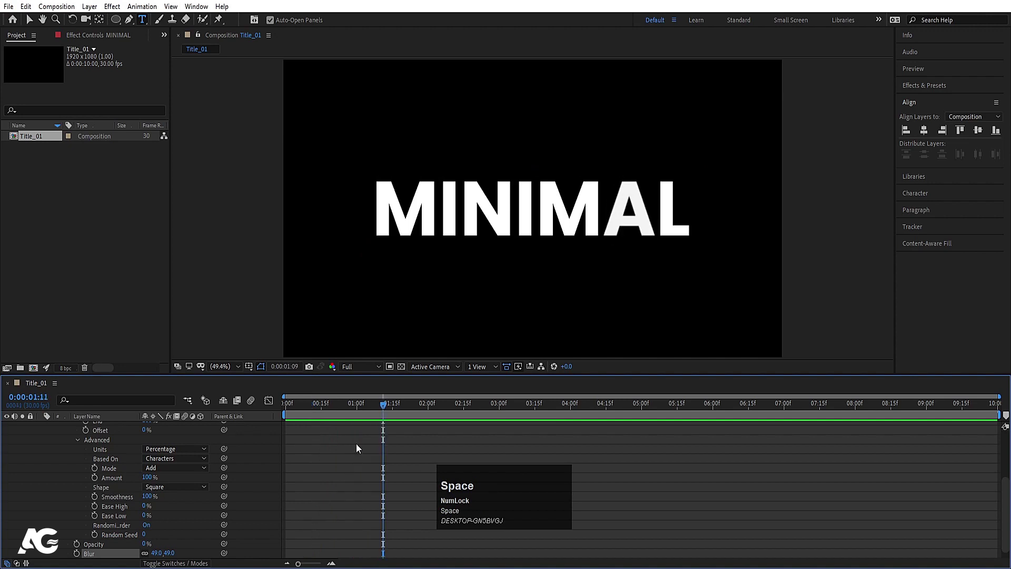
{"action": "left_click", "coordinate": [311, 414]}
{"action": "scroll", "scroll_direction": "up", "scroll_amount": 3}
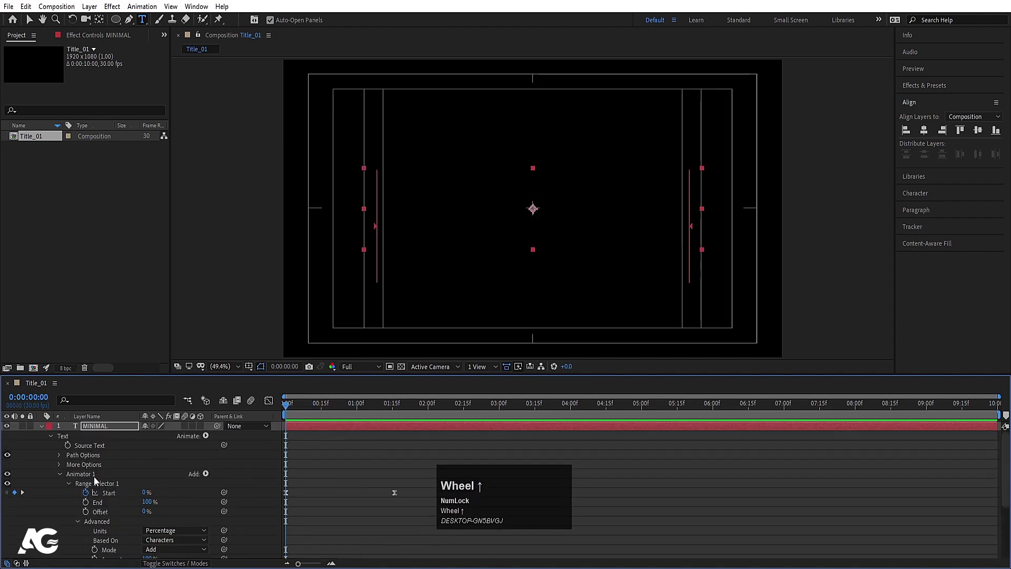
Add a Scale property of 202% to the animator and preview the result.
{"action": "left_click", "coordinate": [93, 478]}
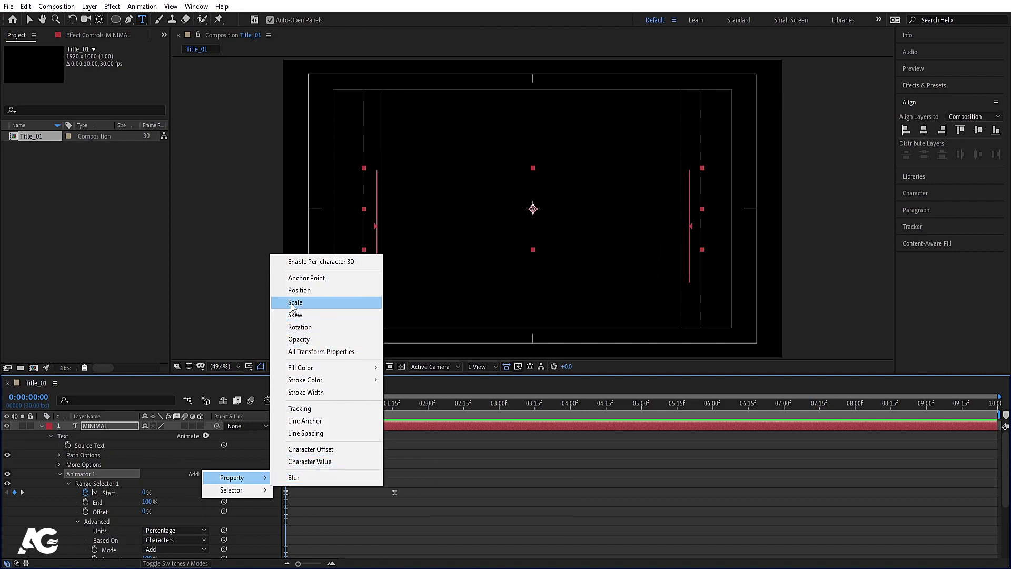
{"action": "left_click", "coordinate": [535, 207]}
{"action": "key", "text": "space"}
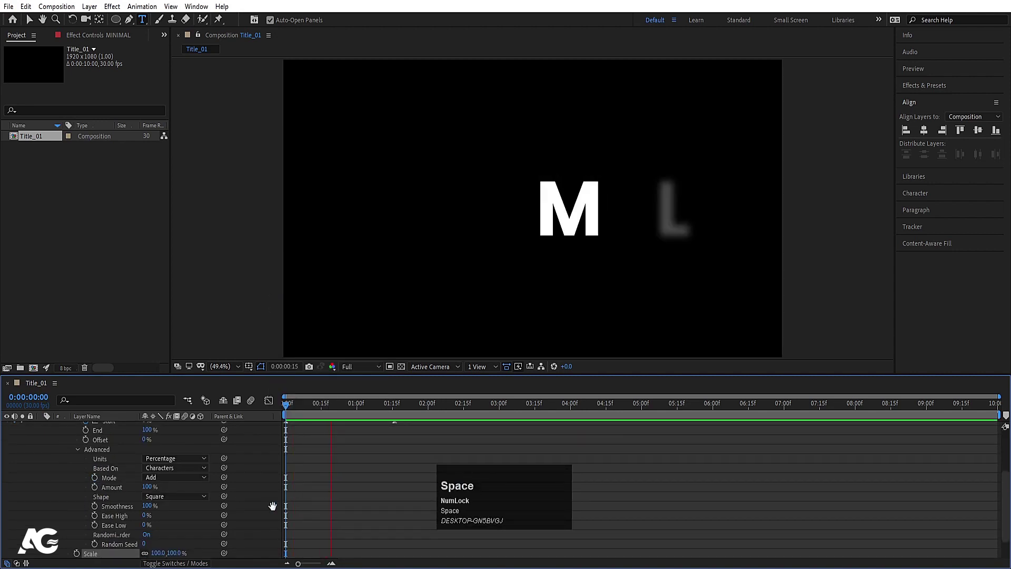
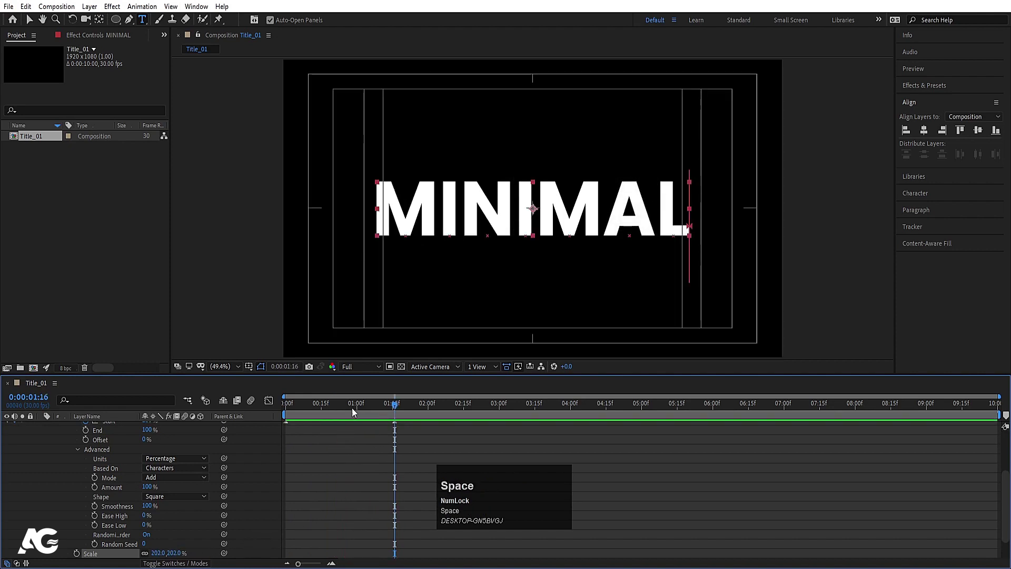
{"action": "left_click", "coordinate": [340, 407]}
{"action": "key", "text": "space"}
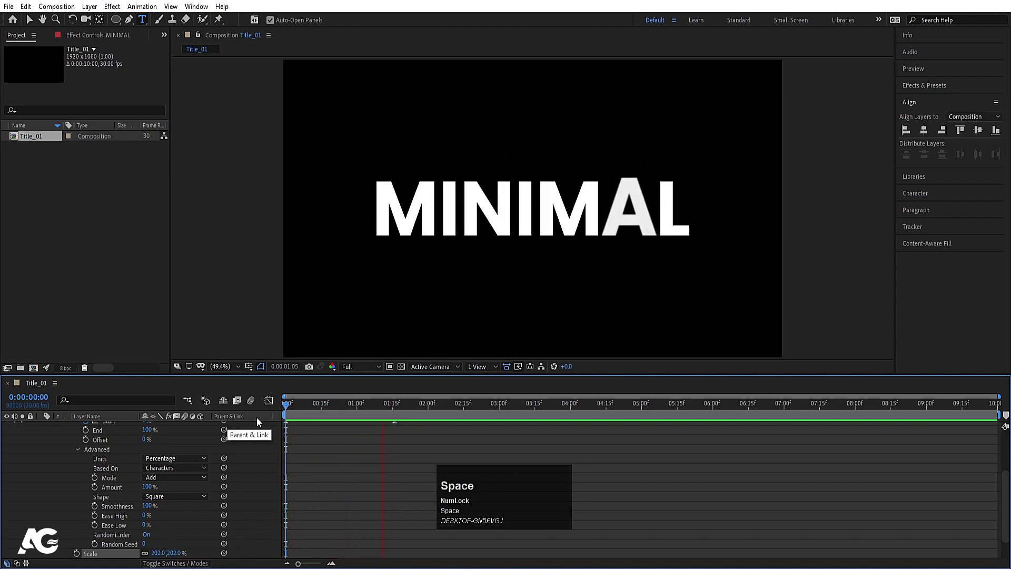
{"action": "left_click", "coordinate": [358, 451]}
Reveal MINIMAL's keyframed properties, move to about 1:22 and duplicate the layer.
{"action": "key", "text": "u"}
{"action": "left_click", "coordinate": [316, 412]}
{"action": "key", "text": "space"}
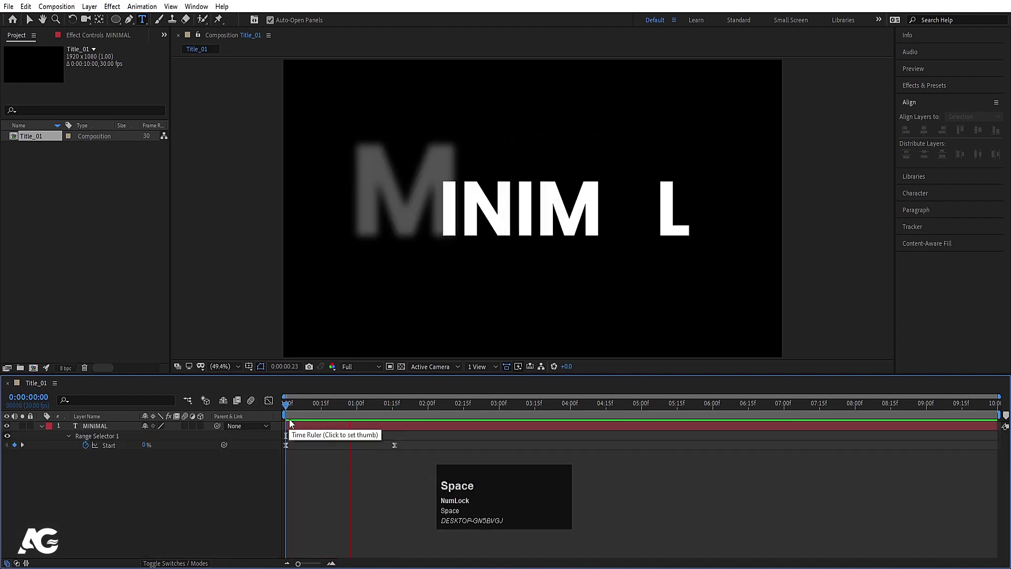
{"action": "left_click", "coordinate": [106, 429]}
{"action": "key", "text": "ctrl+d"}
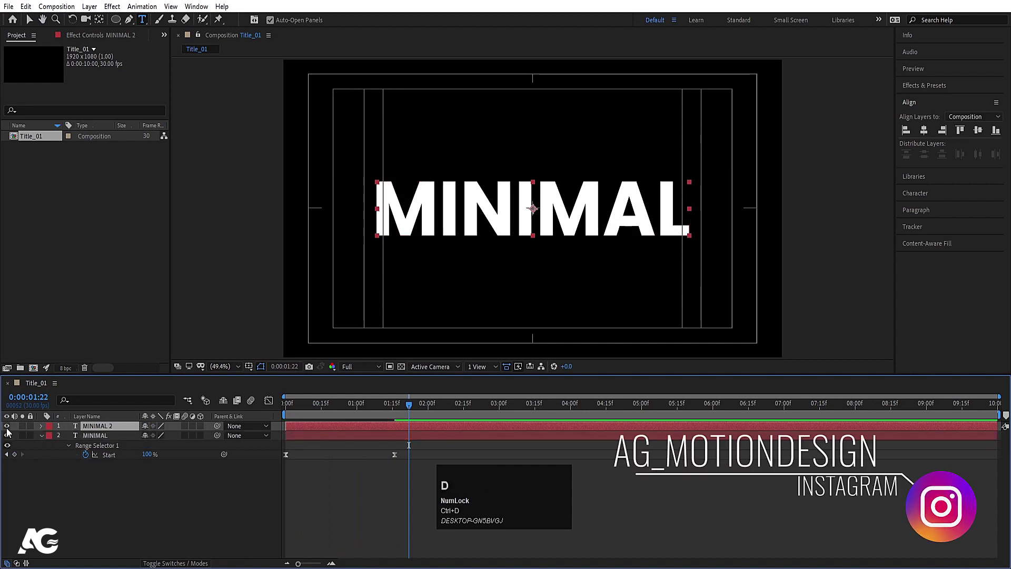
Select the duplicate layer and retype its text as TITLE ANIMATION.
{"action": "left_click", "coordinate": [7, 439]}
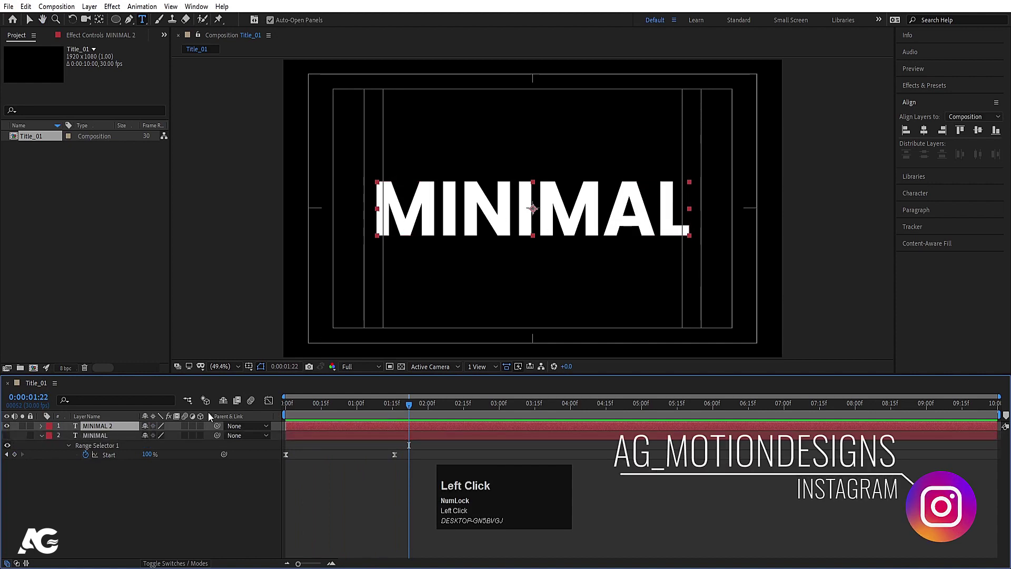
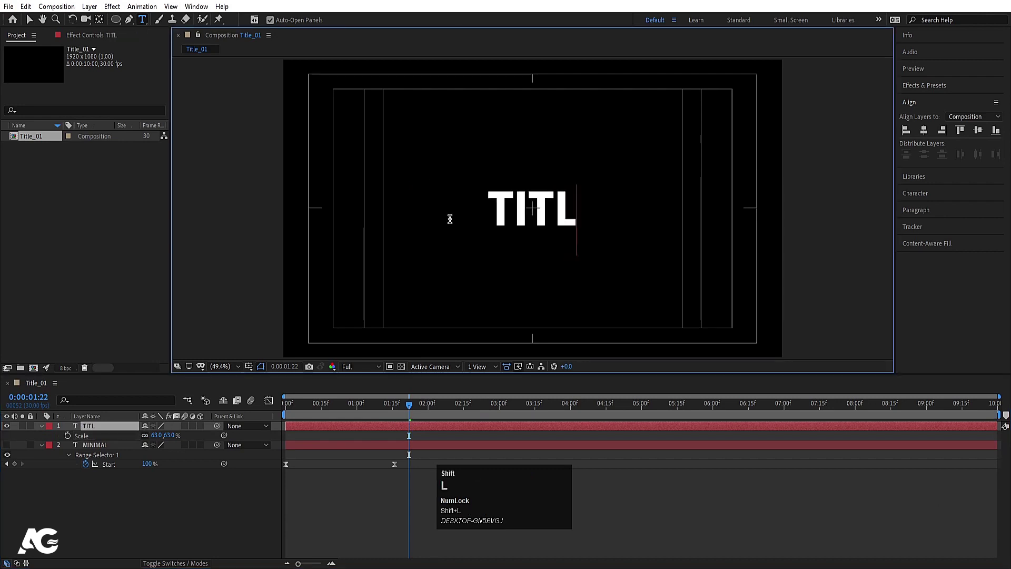
{"action": "key", "text": "shift+space"}
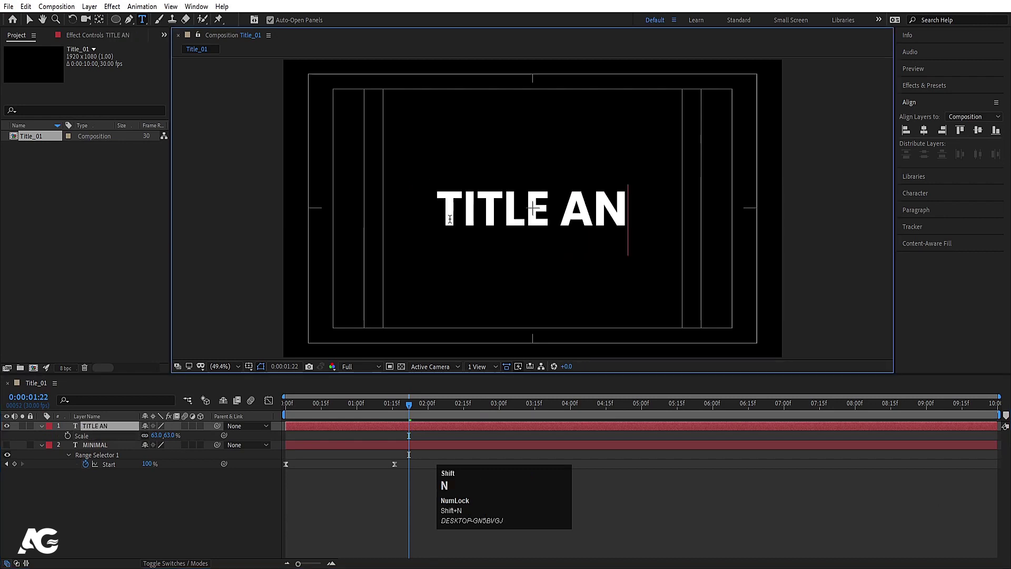
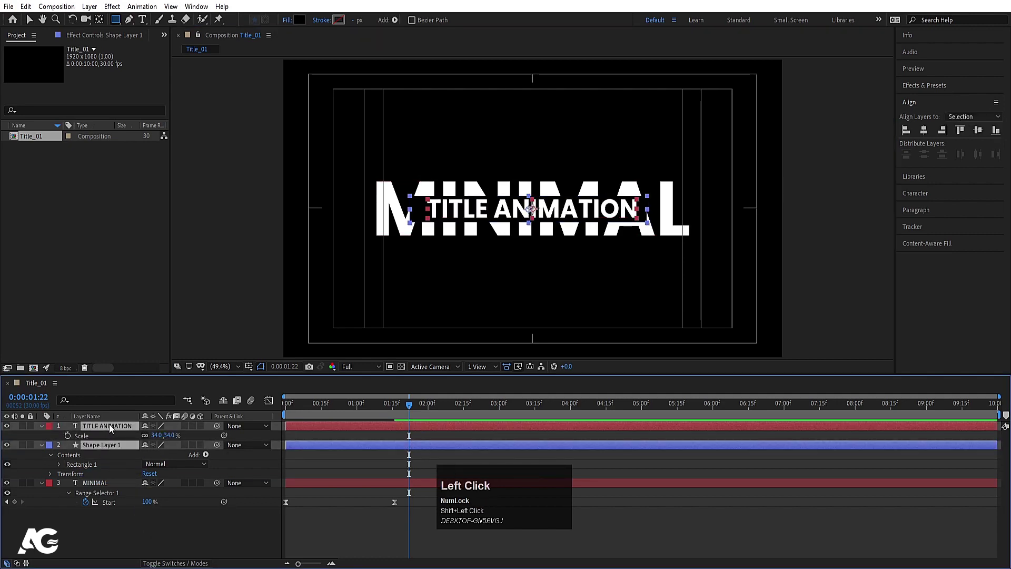
Keyframe the rectangle shape layer's scale from 0% width at the start to 100% and preview.
{"action": "key", "text": "ctrl+alt+Home"}
{"action": "left_click", "coordinate": [923, 137]}
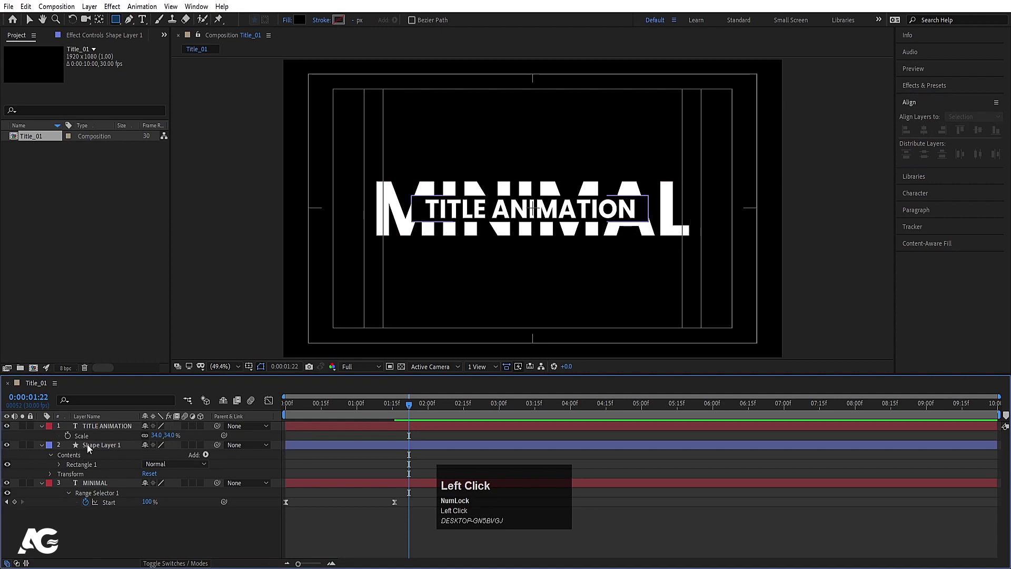
{"action": "key", "text": "s"}
{"action": "left_click", "coordinate": [150, 457]}
{"action": "key", "text": "Return"}
{"action": "left_click", "coordinate": [68, 458]}
{"action": "key", "text": "space"}
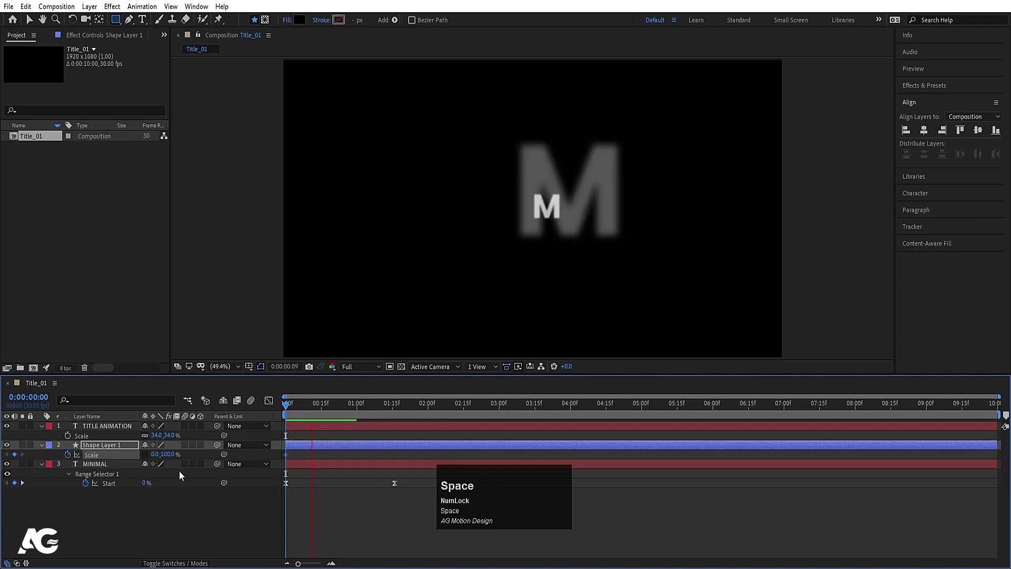
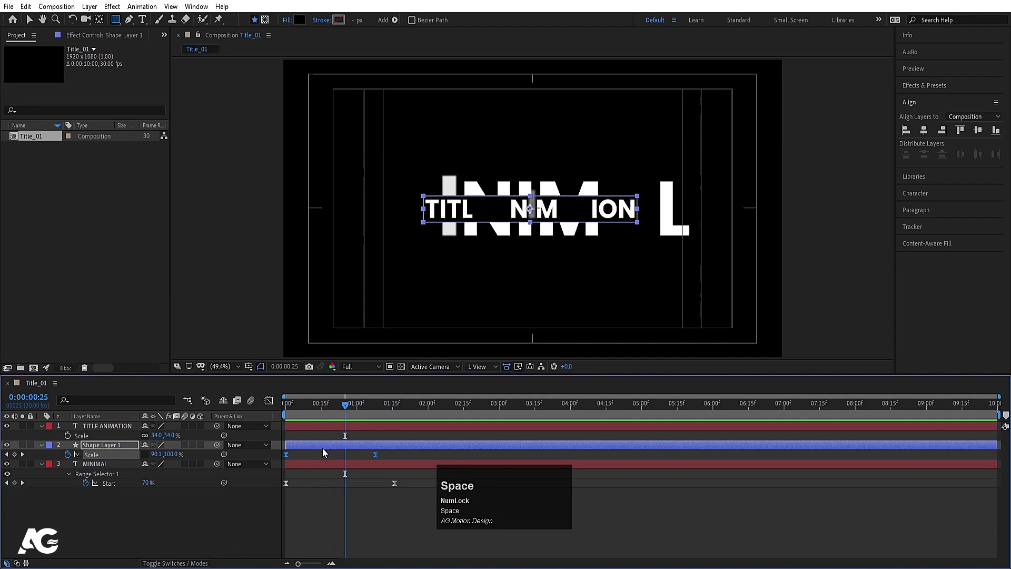
Ease the scale keyframes, trim the shape and TITLE ANIMATION layers to the current time and reveal keyframes.
{"action": "left_click", "coordinate": [330, 430]}
{"action": "key", "text": "["}
{"action": "key", "text": "space"}
{"action": "left_click", "coordinate": [370, 436]}
{"action": "key", "text": "space"}
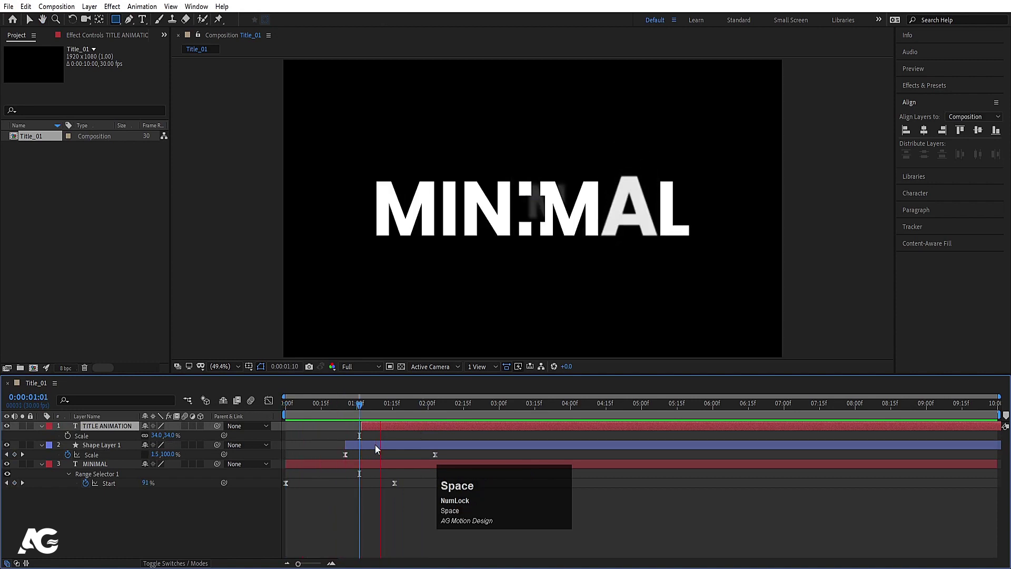
{"action": "left_click", "coordinate": [371, 441]}
{"action": "key", "text": "space"}
{"action": "left_click", "coordinate": [336, 411]}
{"action": "key", "text": "space"}
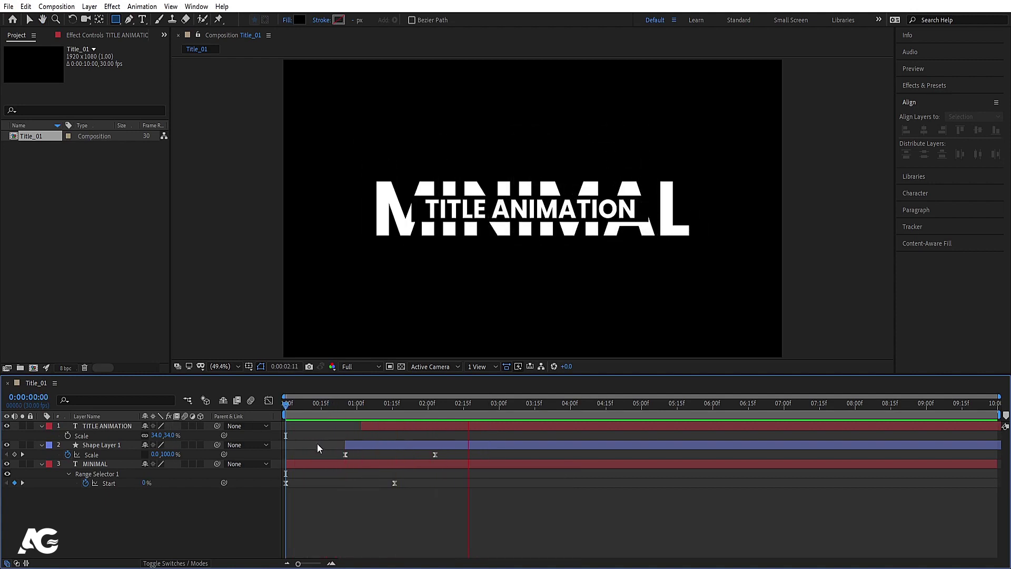
Turn MINIMAL blue, duplicate it as a 20% opacity outline and open its Position property.
{"action": "key", "text": "space"}
{"action": "left_click_drag", "start_coordinate": [333, 467], "coordinate": [302, 159]}
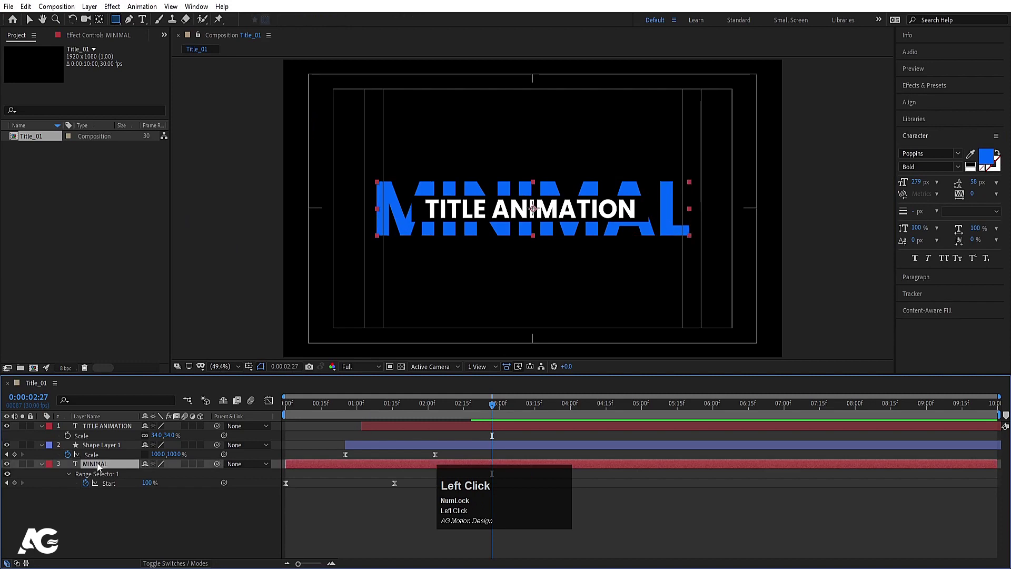
{"action": "key", "text": "ctrl+d"}
{"action": "left_click", "coordinate": [107, 477]}
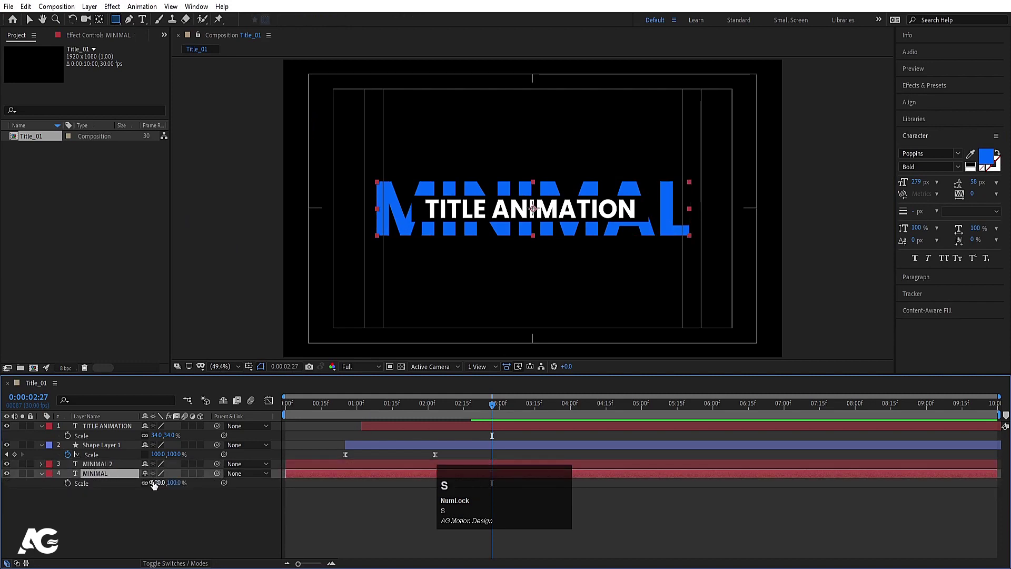
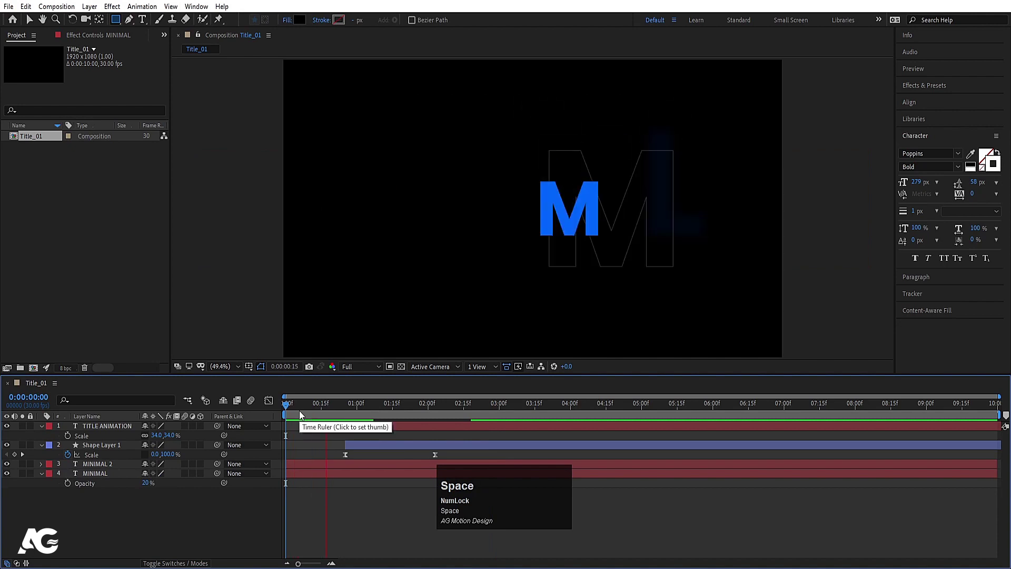
{"action": "key", "text": "space"}
{"action": "left_click", "coordinate": [308, 411]}
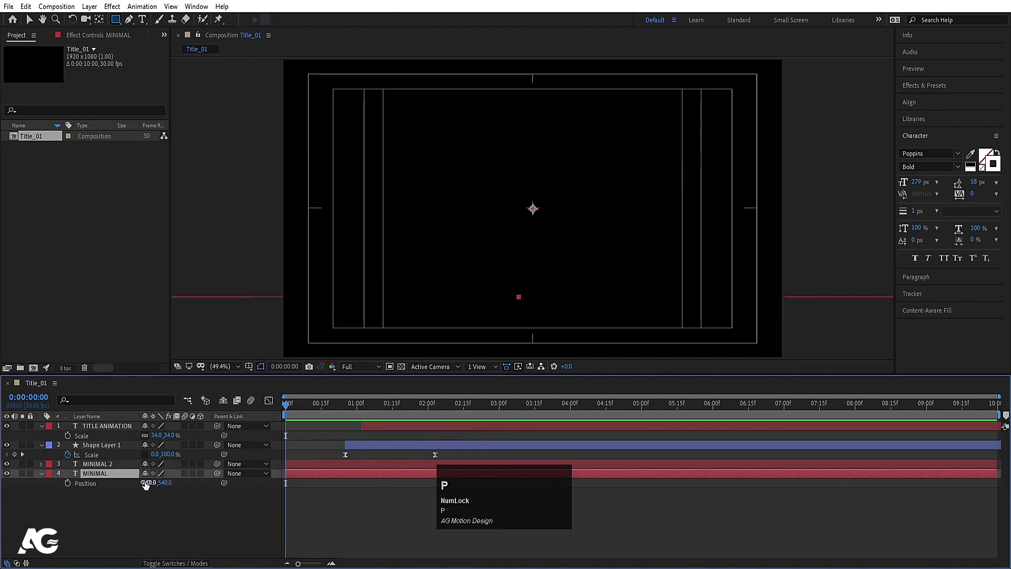
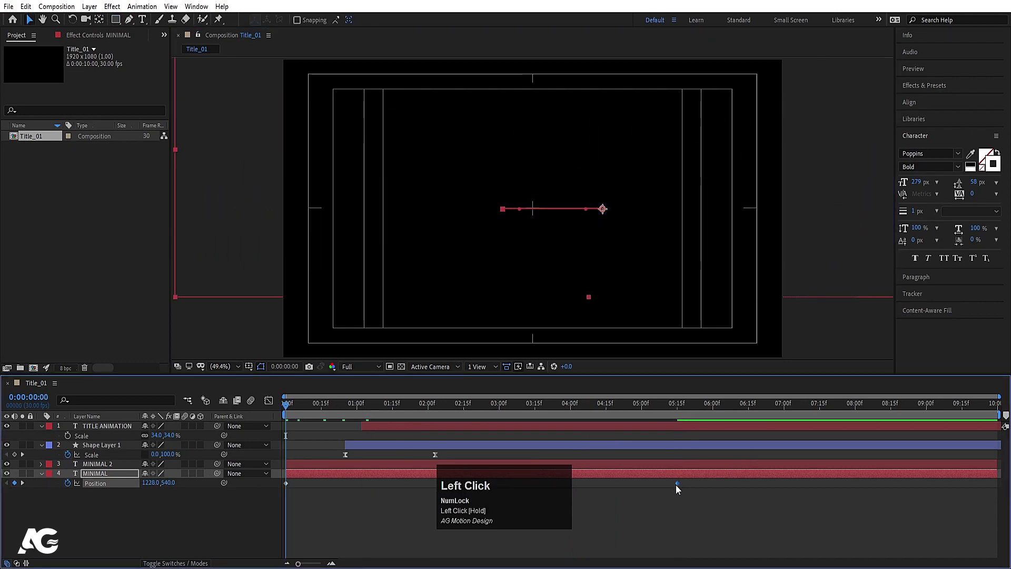
Preview the outline MINIMAL sliding sideways via Position keyframes.
{"action": "key", "text": "space"}
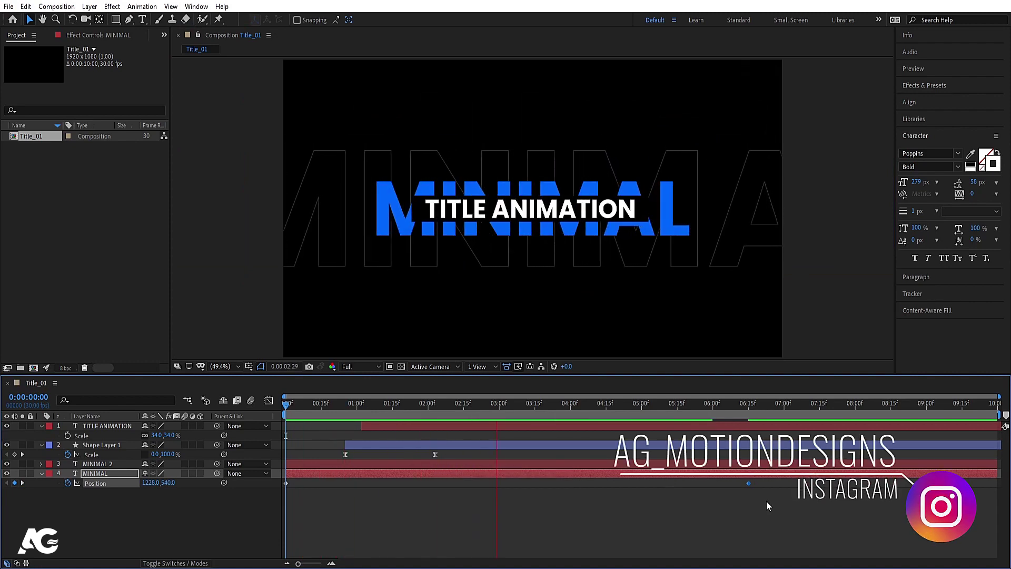
{"action": "key", "text": "space"}
{"action": "key", "text": "space"}
Duplicate Title_01 as Title_02, open it and delete all its layers.
{"action": "left_click", "coordinate": [39, 142]}
{"action": "key", "text": "ctrl+d"}
{"action": "left_click", "coordinate": [39, 142]}
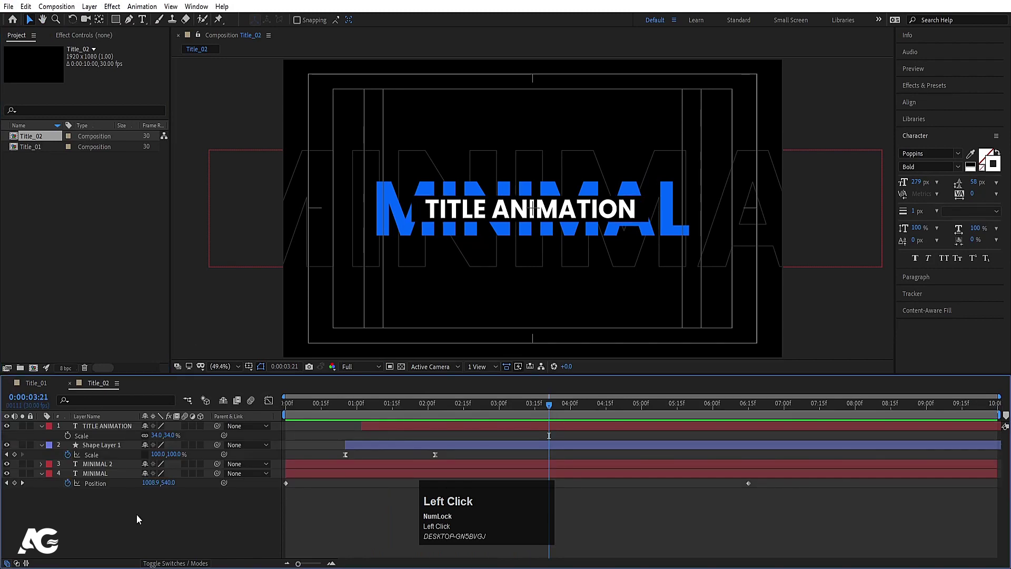
{"action": "key", "text": "ctrl+a"}
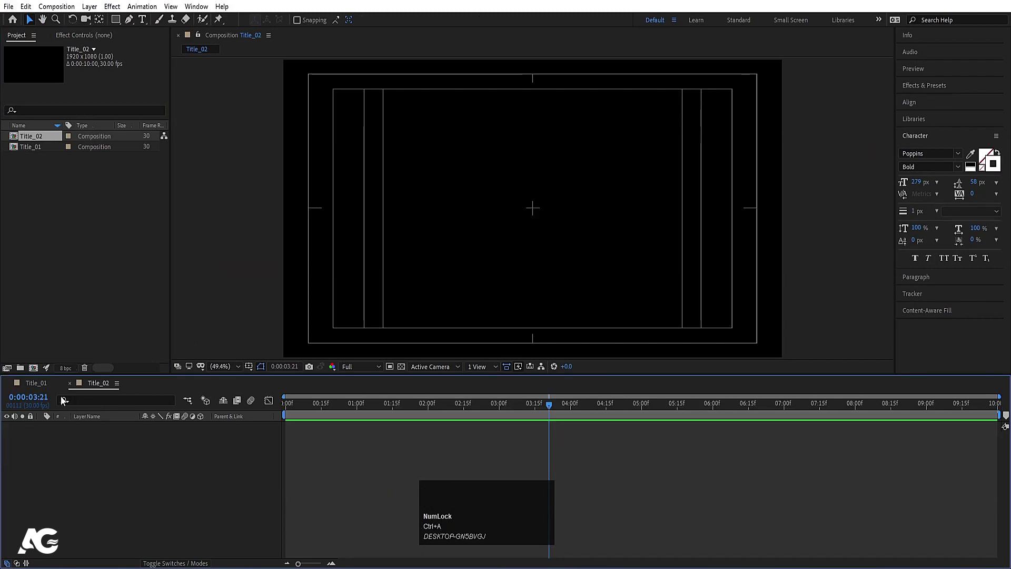
Type a white 1000 text layer in Title_02 and centre it in the frame.
{"action": "left_click", "coordinate": [43, 385]}
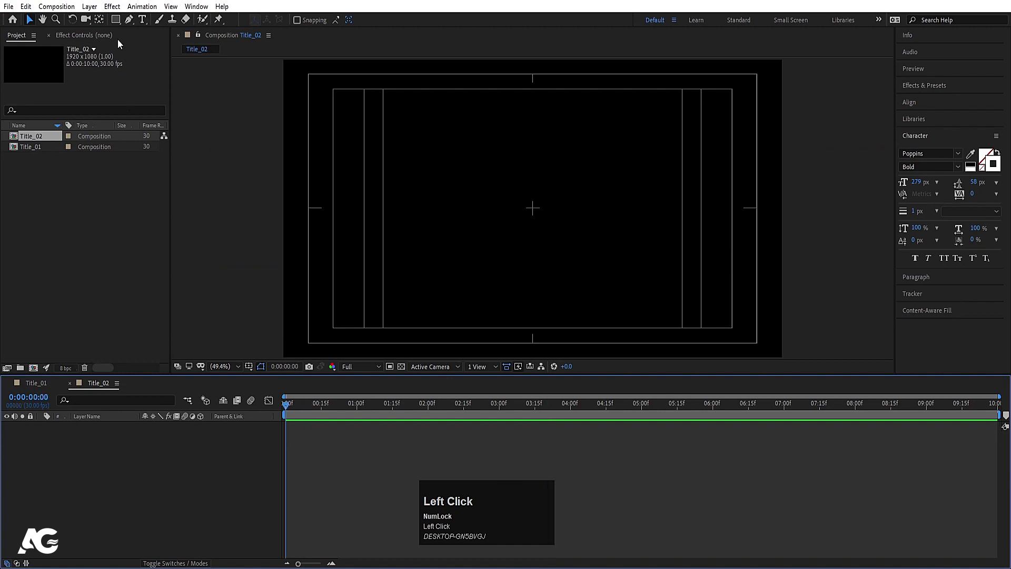
{"action": "left_click", "coordinate": [142, 26]}
{"action": "type", "text": "1000"}
{"action": "key", "text": "ctrl+a"}
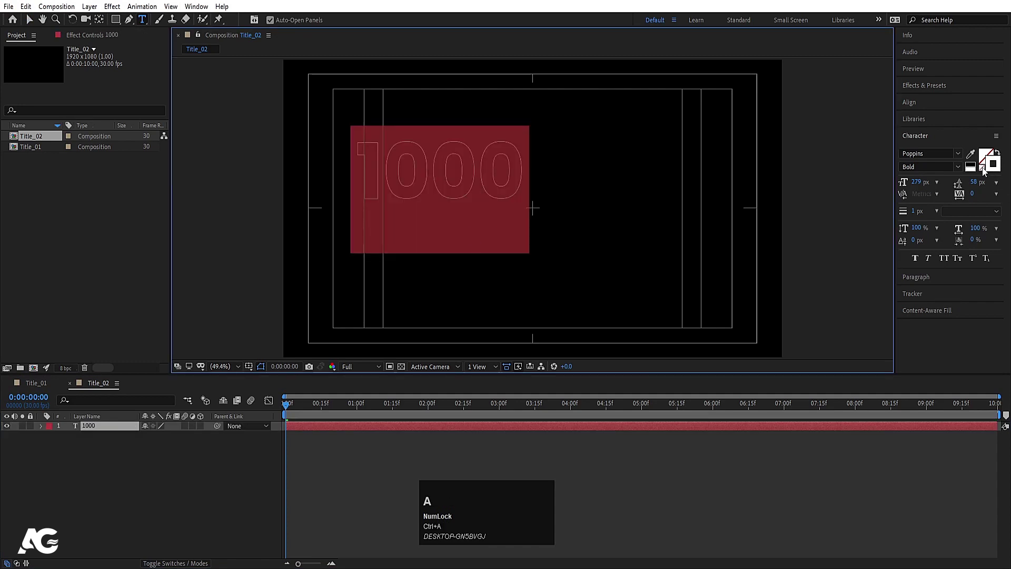
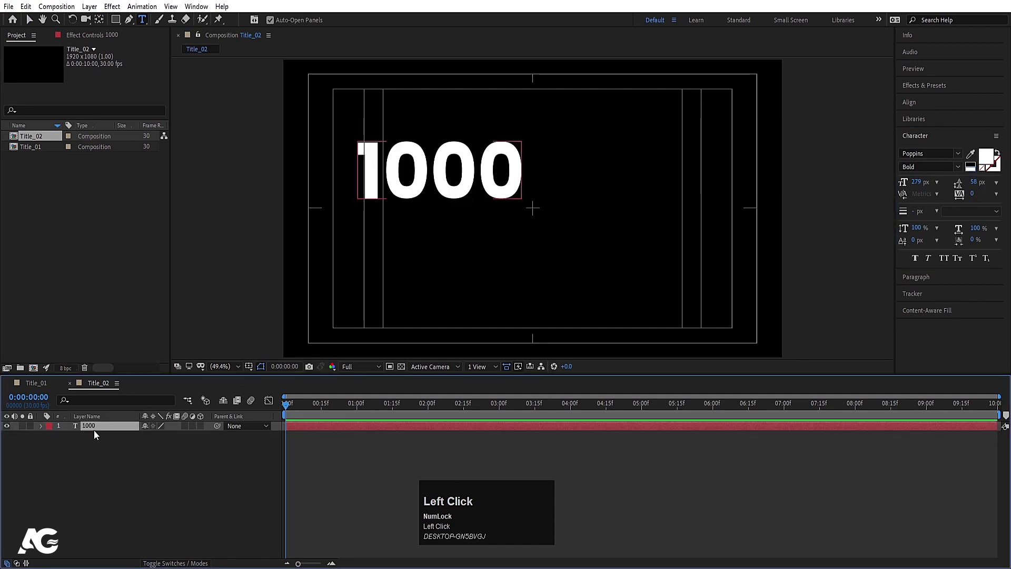
{"action": "key", "text": "ctrl+alt+Home"}
{"action": "left_click", "coordinate": [926, 103]}
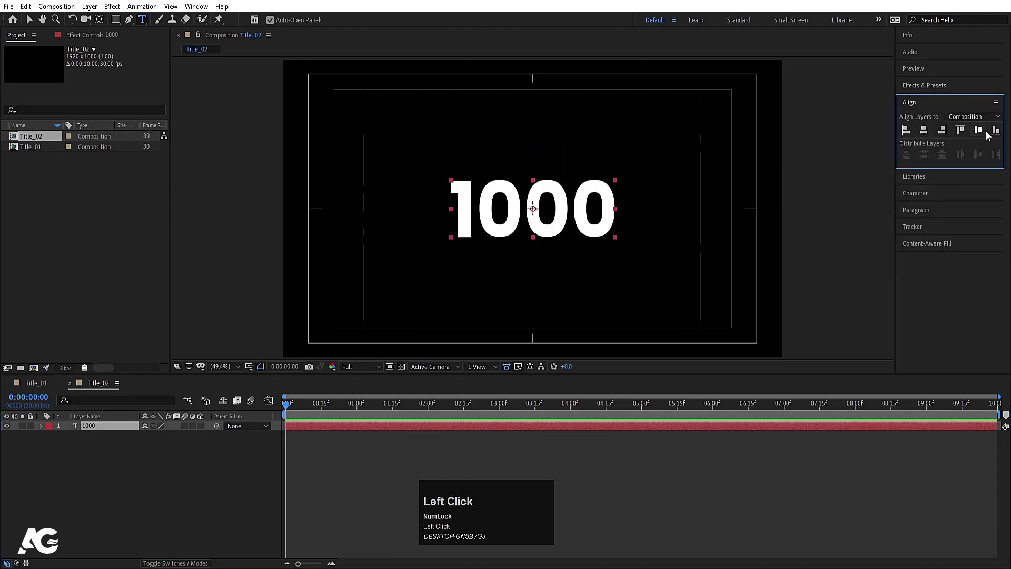
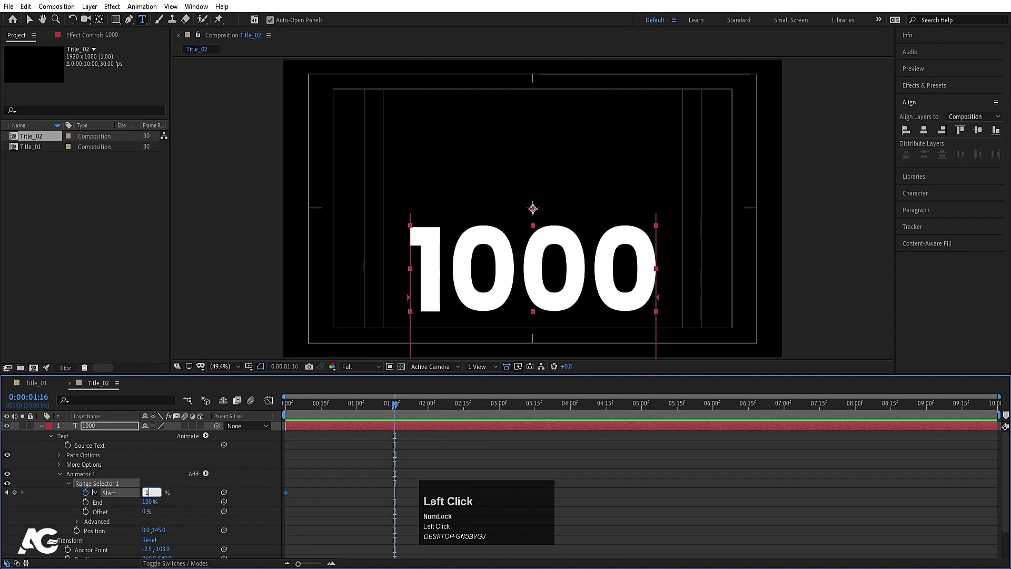
Confirm the Range Selector Start keyframes (0% to 100%) and preview the 1000 digits rising into place.
{"action": "key", "text": "Return"}
{"action": "left_click", "coordinate": [402, 522]}
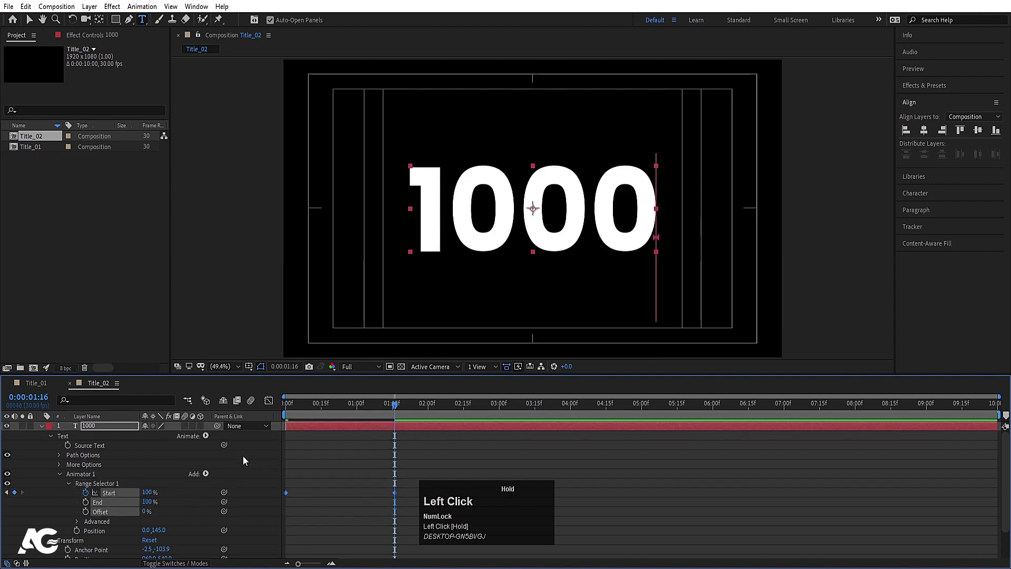
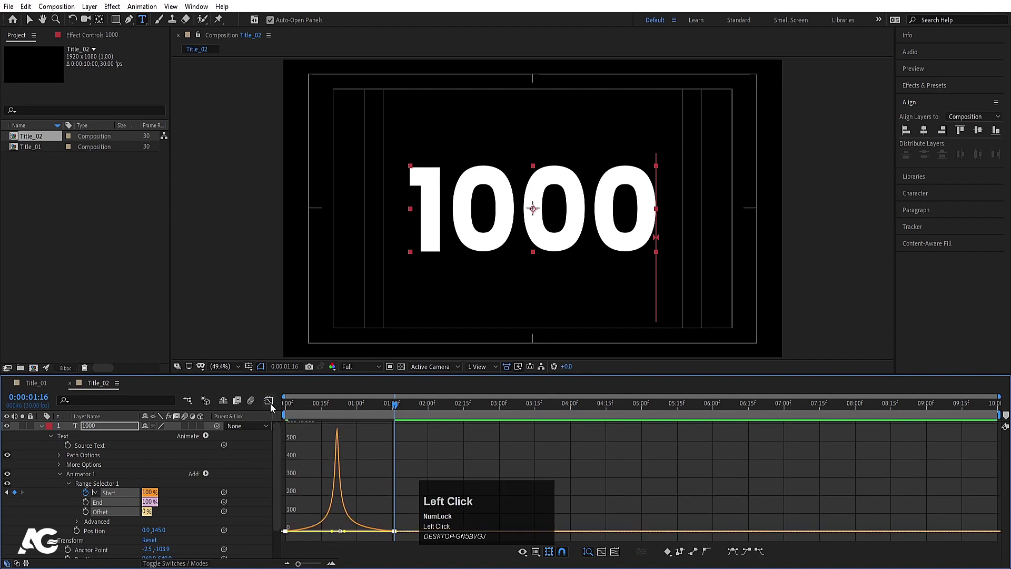
{"action": "key", "text": "space"}
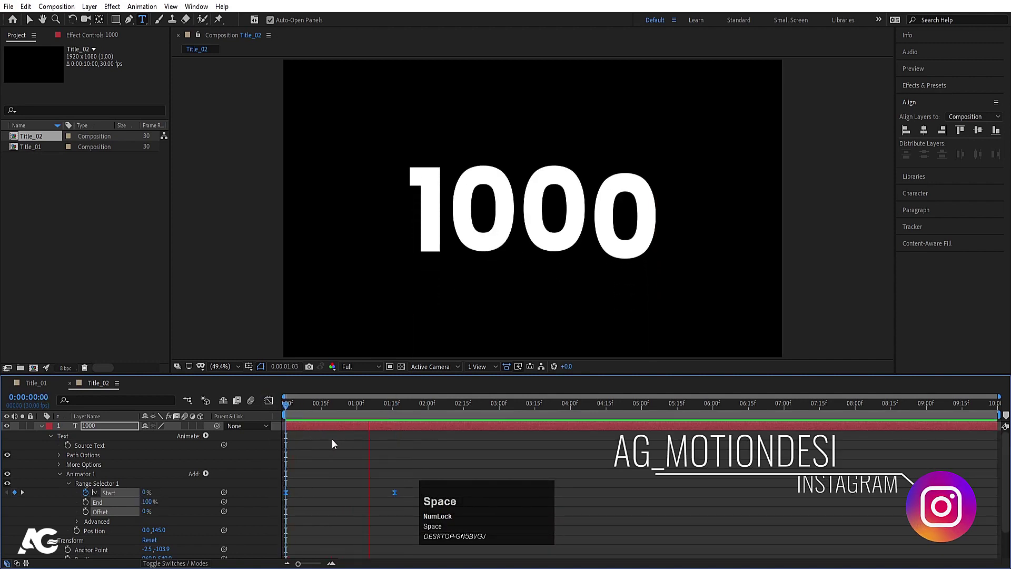
{"action": "left_click", "coordinate": [365, 452]}
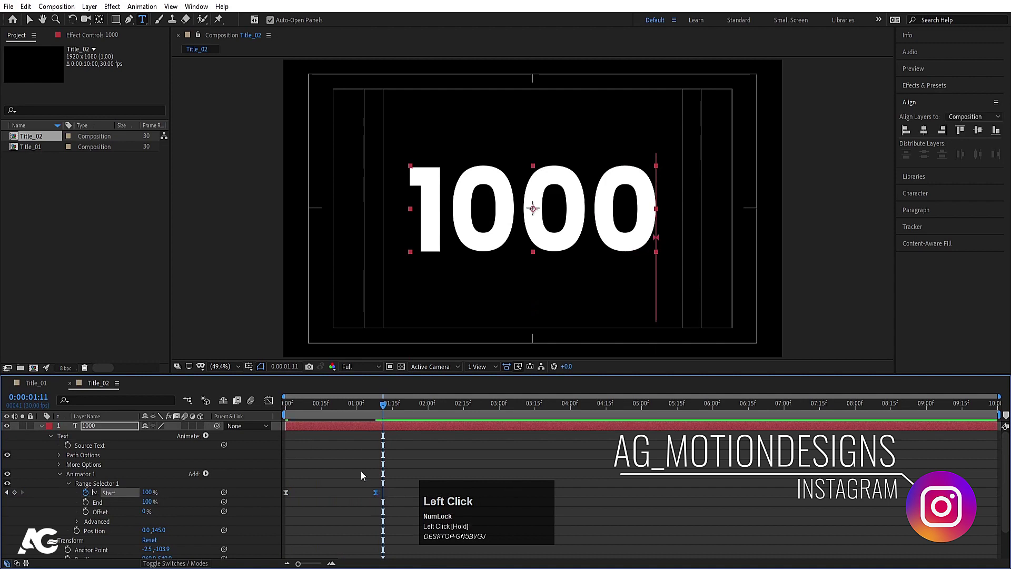
{"action": "key", "text": "space"}
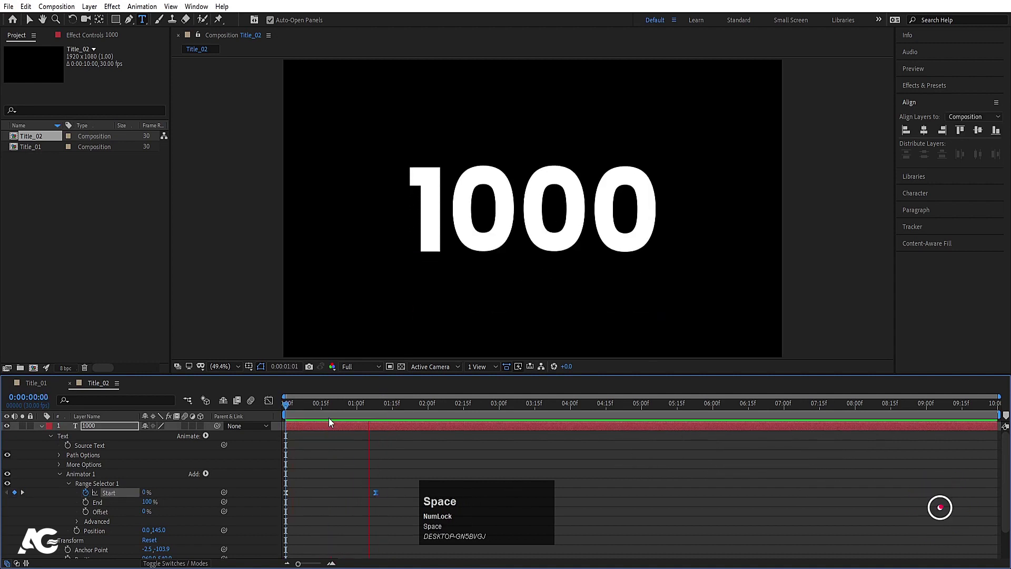
Scrub the fade-and-blur reveal of 1000, then collapse the layer's properties with U.
{"action": "left_click_drag", "start_coordinate": [312, 410], "coordinate": [210, 476]}
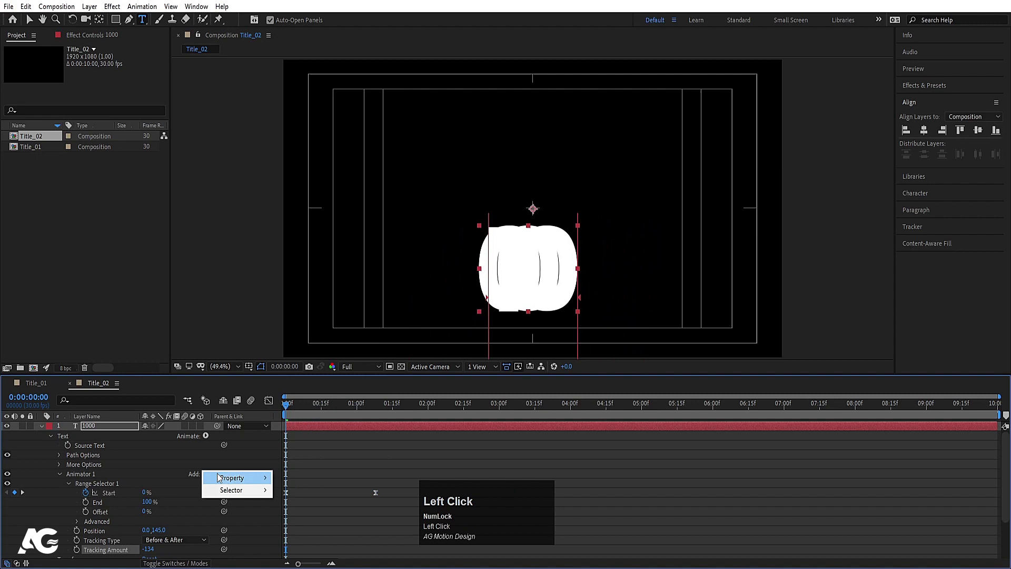
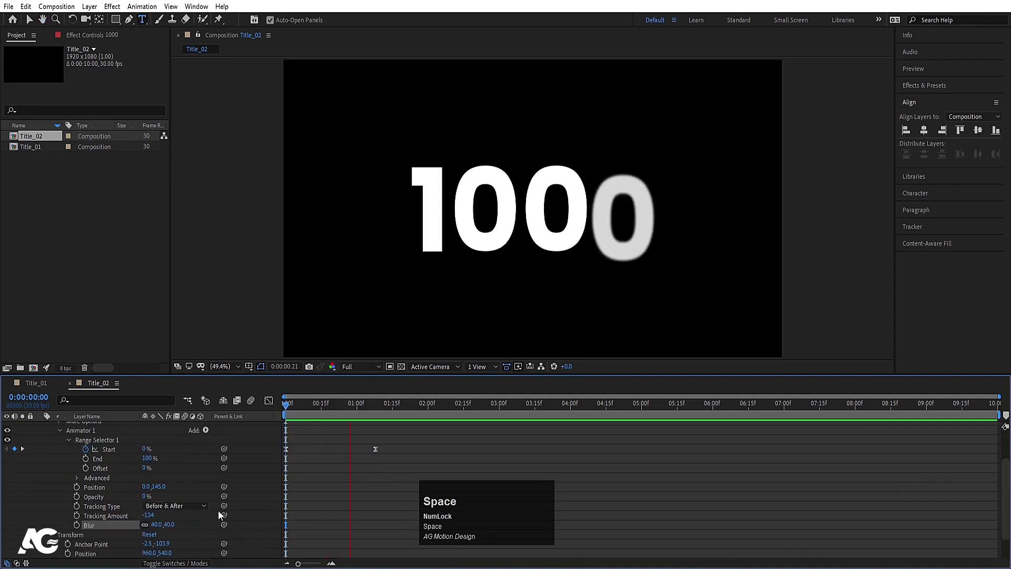
{"action": "left_click", "coordinate": [342, 477]}
{"action": "type", "text": "u"}
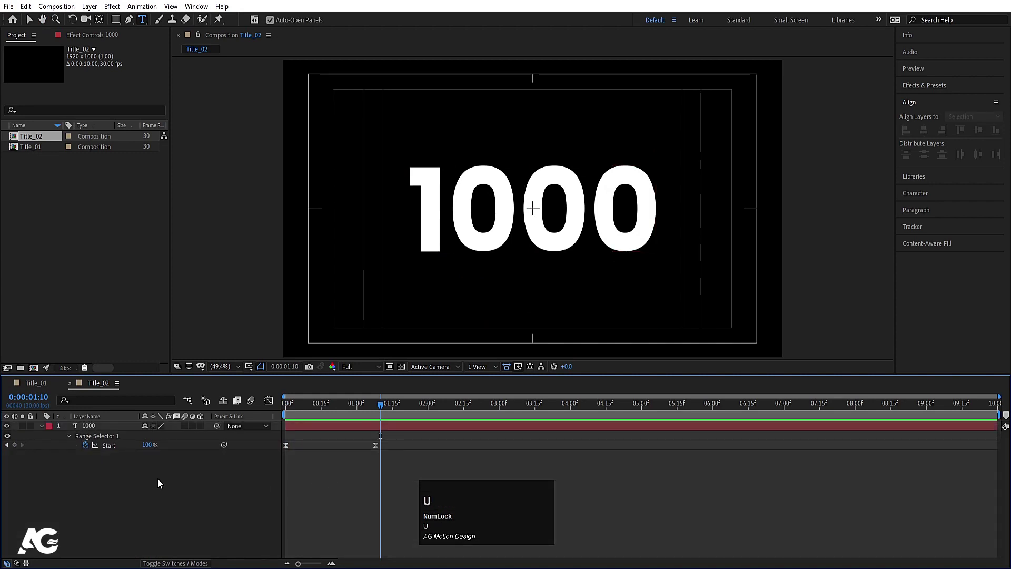
{"action": "type", "text": "u"}
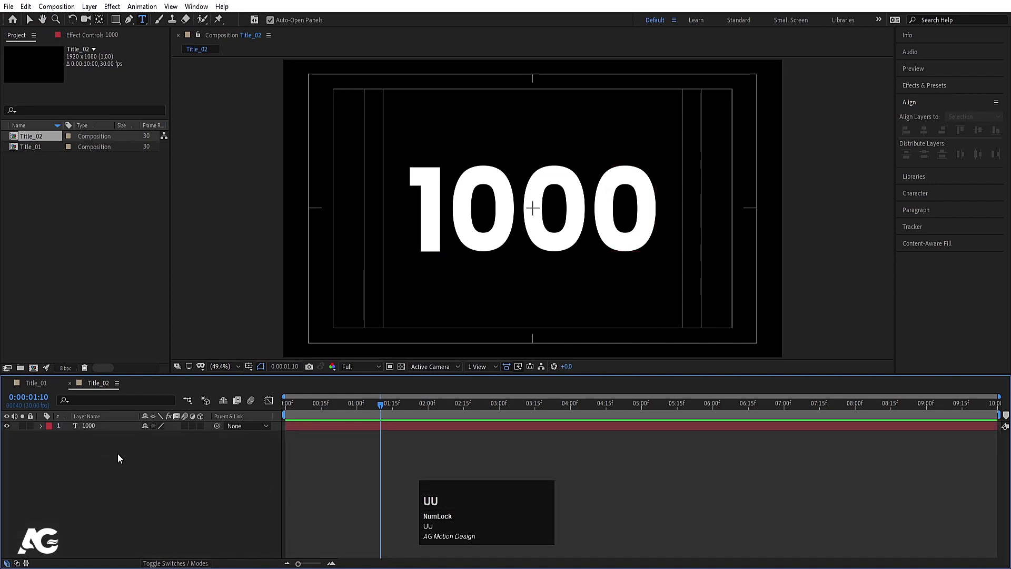
Bring up the Character styling to make 1000 Faux Italic with tracking -73.
{"action": "left_click_drag", "start_coordinate": [109, 433], "coordinate": [279, 416]}
{"action": "key", "text": "space"}
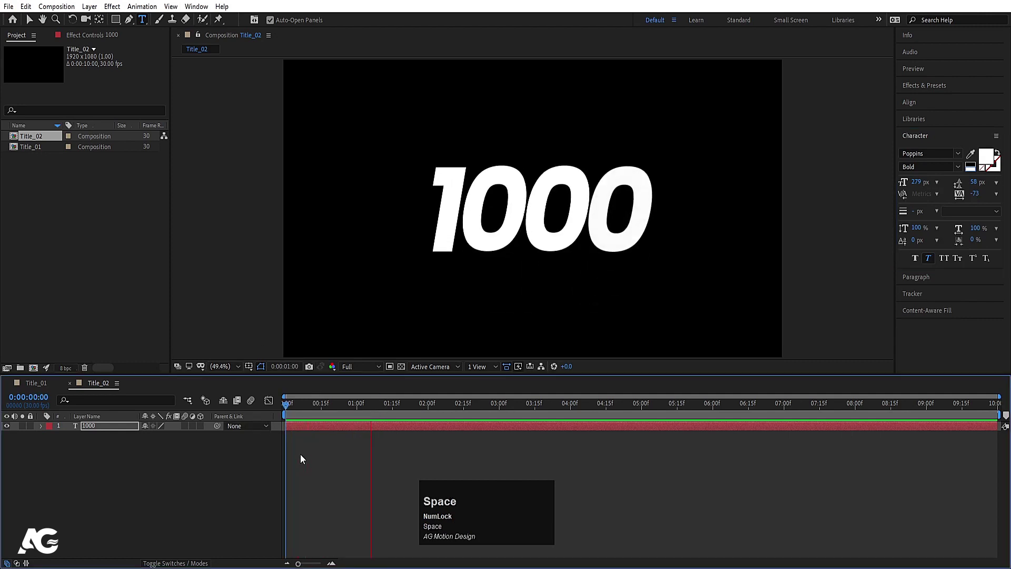
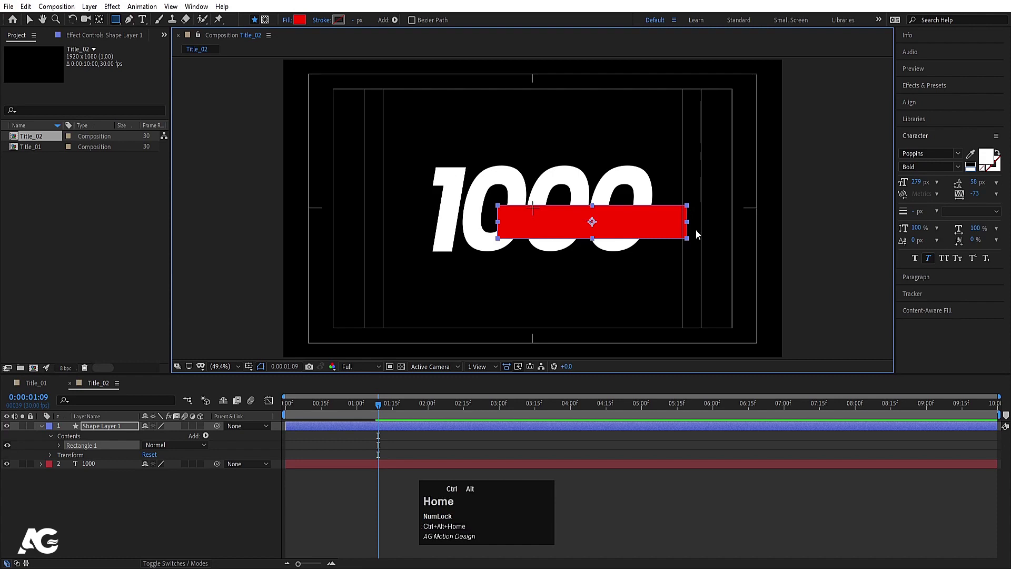
Round off the ends of the red bar to a corner roundness near 59.
{"action": "left_click_drag", "start_coordinate": [136, 509], "coordinate": [38, 430]}
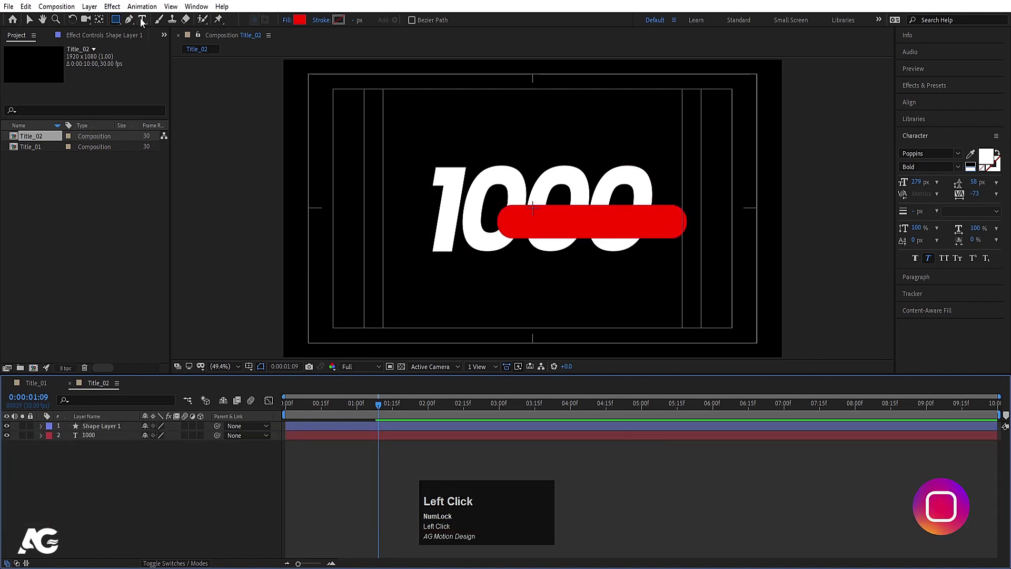
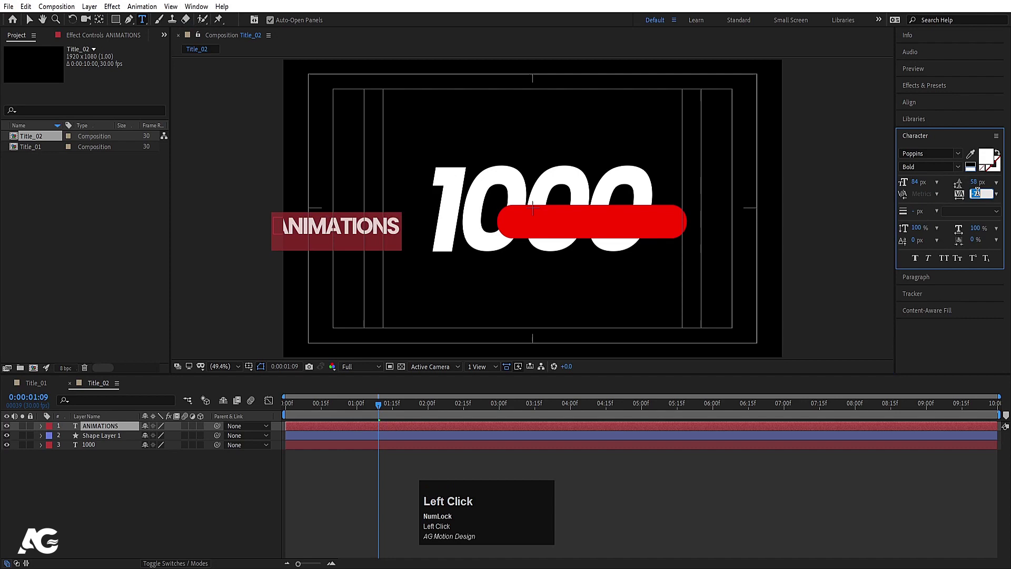
Commit the ANIMATIONS text layer and centre it on the red bar.
{"action": "key", "text": "Return"}
{"action": "left_click", "coordinate": [115, 505]}
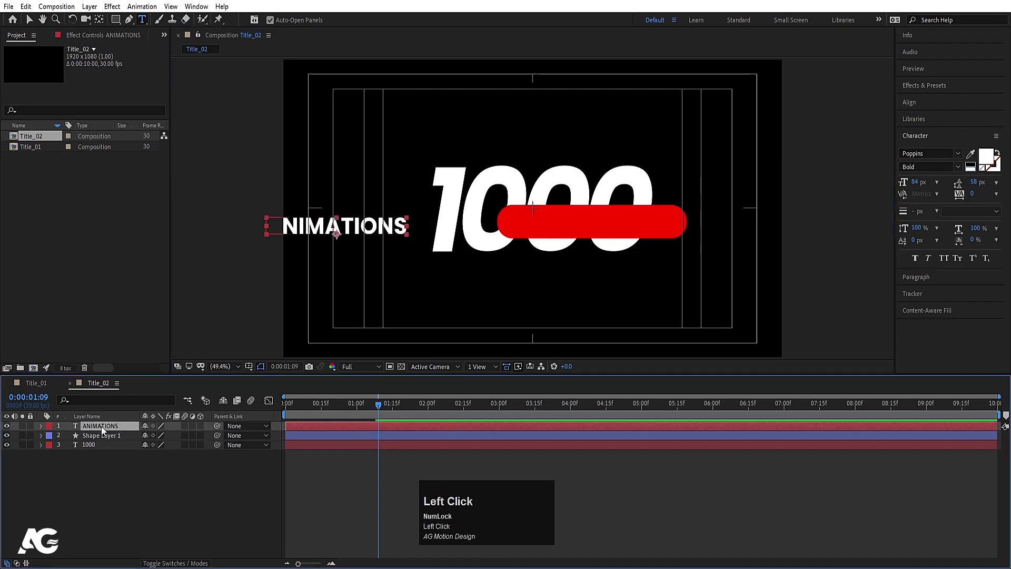
{"action": "key", "text": "ctrl+alt+Home"}
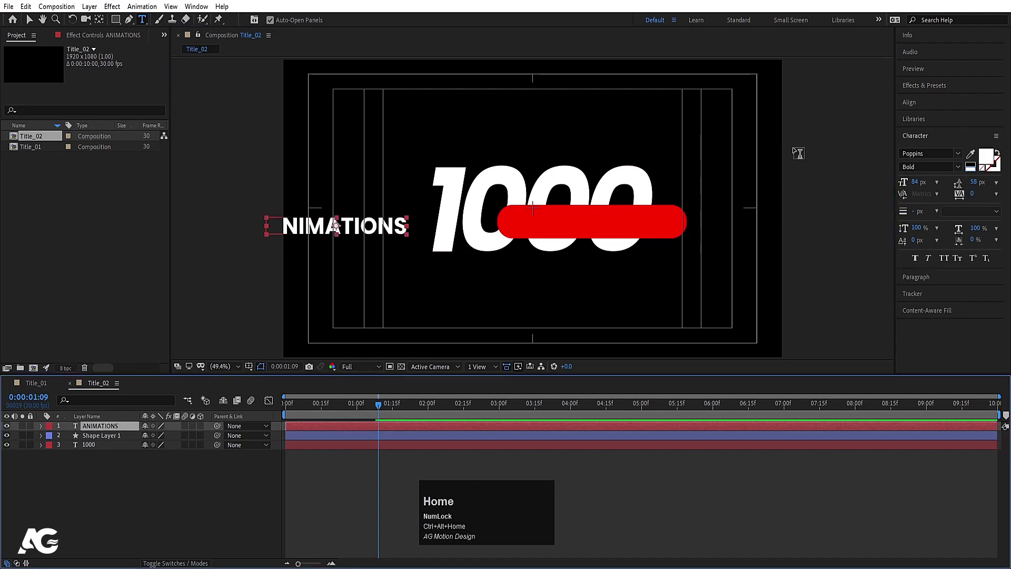
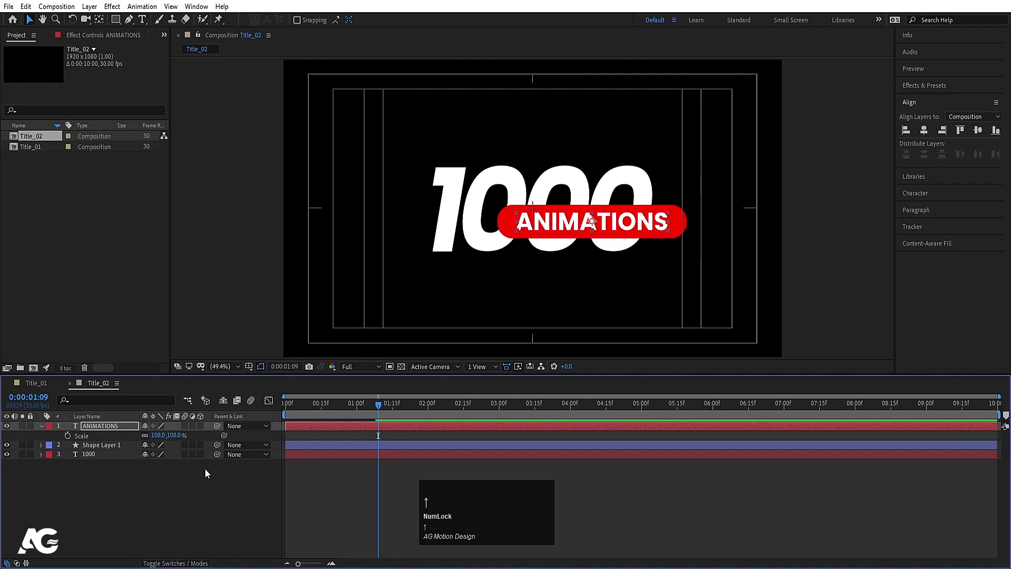
Keyframe Shape Layer 1's Position and Opacity so the bar starts lower at 0% opacity on frame 0.
{"action": "left_click", "coordinate": [195, 491]}
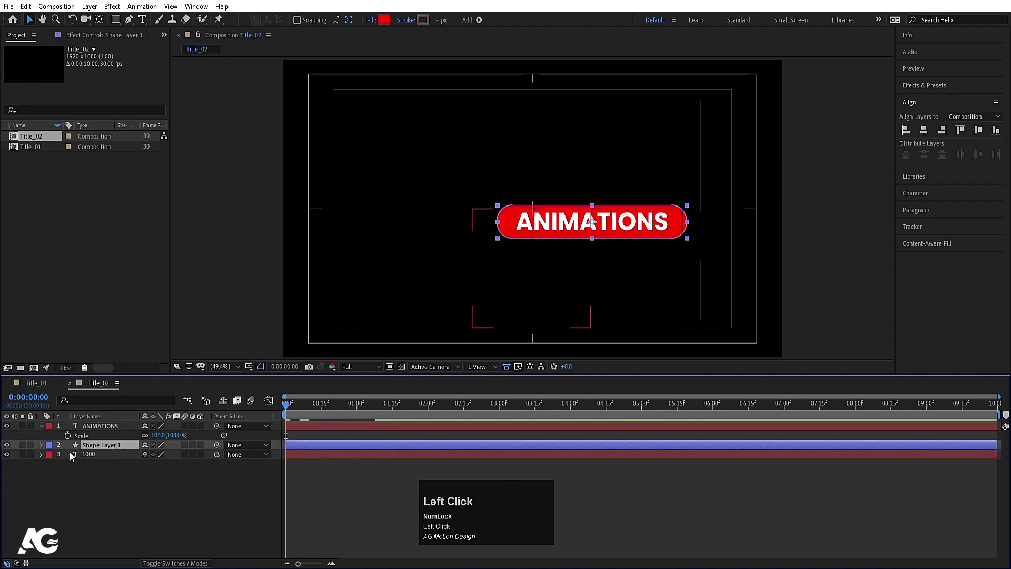
{"action": "left_click", "coordinate": [94, 449]}
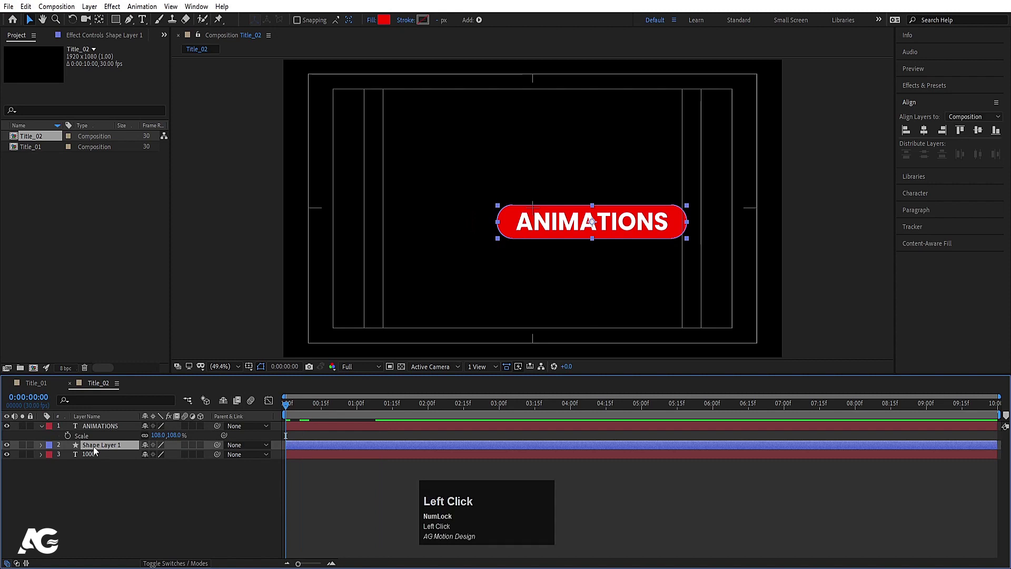
{"action": "key", "text": "p"}
{"action": "left_click", "coordinate": [69, 459]}
{"action": "key", "text": "t"}
{"action": "left_click", "coordinate": [69, 458]}
{"action": "key", "text": "u"}
{"action": "left_click", "coordinate": [393, 414]}
{"action": "key", "text": "j"}
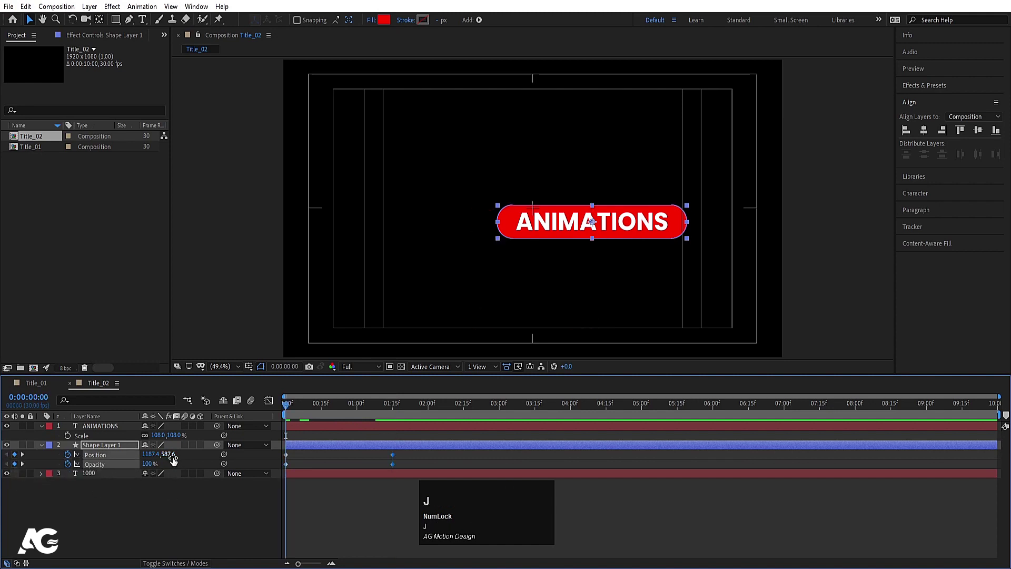
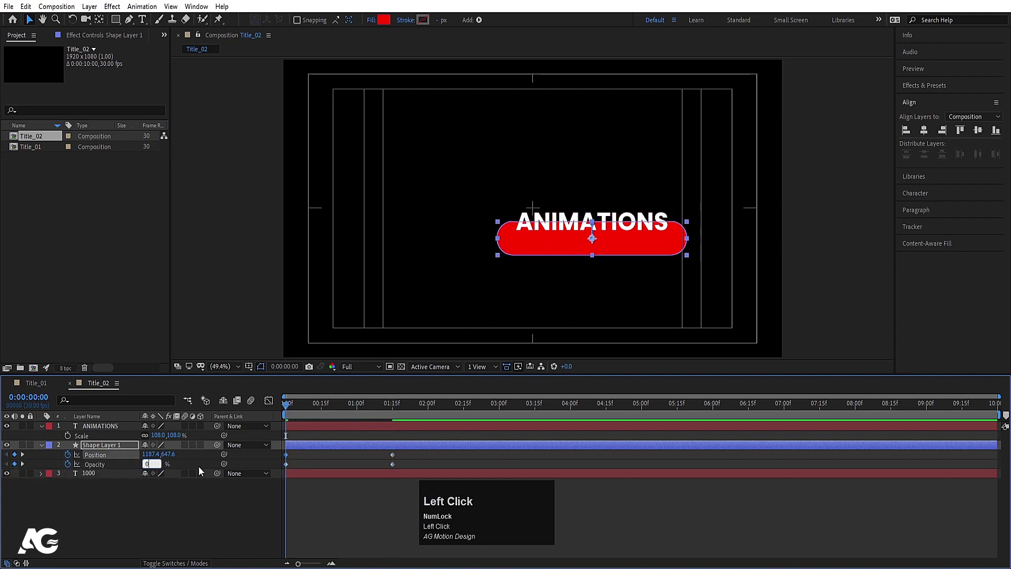
{"action": "key", "text": "Return"}
Easy-ease the bar's keyframes with F9 and play back its rise-and-fade entrance.
{"action": "left_click", "coordinate": [403, 459]}
{"action": "key", "text": "F9"}
{"action": "left_click_drag", "start_coordinate": [266, 403], "coordinate": [269, 409]}
{"action": "left_click", "coordinate": [269, 408]}
{"action": "key", "text": "space"}
{"action": "key", "text": "-"}
{"action": "key", "text": "space"}
{"action": "left_click", "coordinate": [316, 412]}
{"action": "key", "text": "space"}
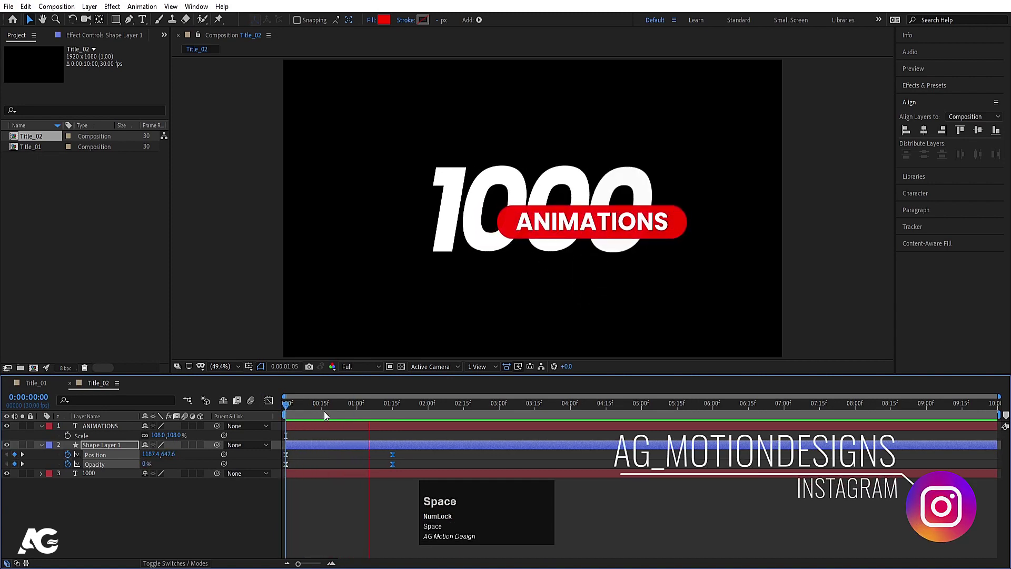
{"action": "left_click", "coordinate": [314, 406]}
{"action": "key", "text": "space"}
Apply Set Matte using Shape Layer 1 to ANIMATIONS and keyframe its Position sliding up.
{"action": "left_click", "coordinate": [311, 443]}
{"action": "key", "text": "["}
{"action": "left_click", "coordinate": [925, 91]}
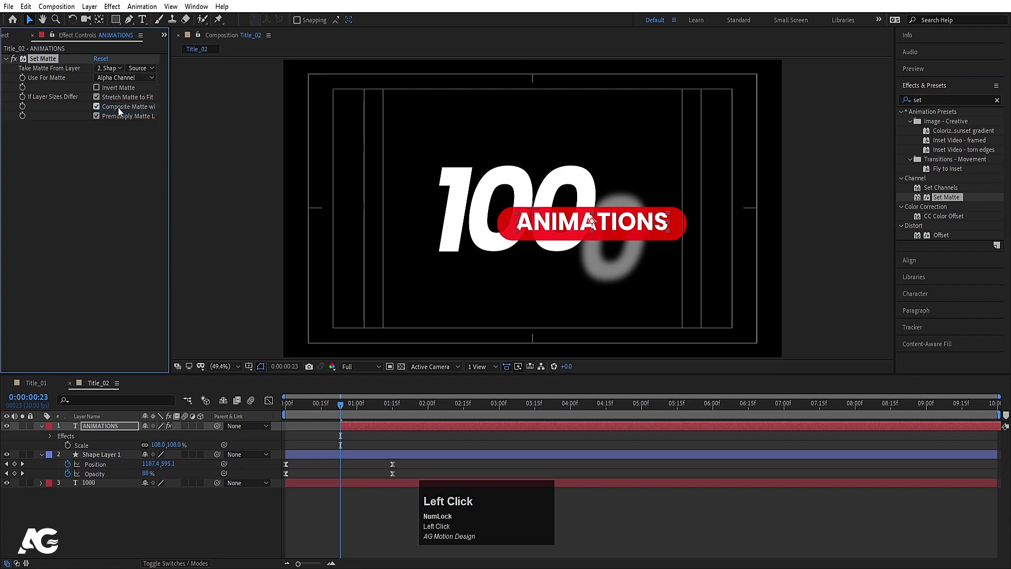
{"action": "key", "text": "p"}
{"action": "left_click", "coordinate": [67, 441]}
{"action": "key", "text": "space"}
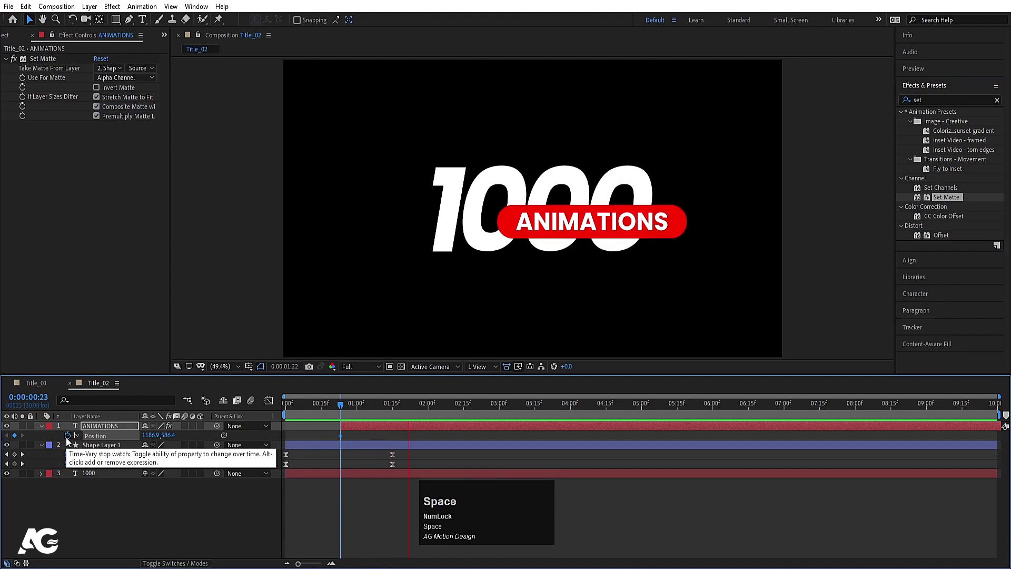
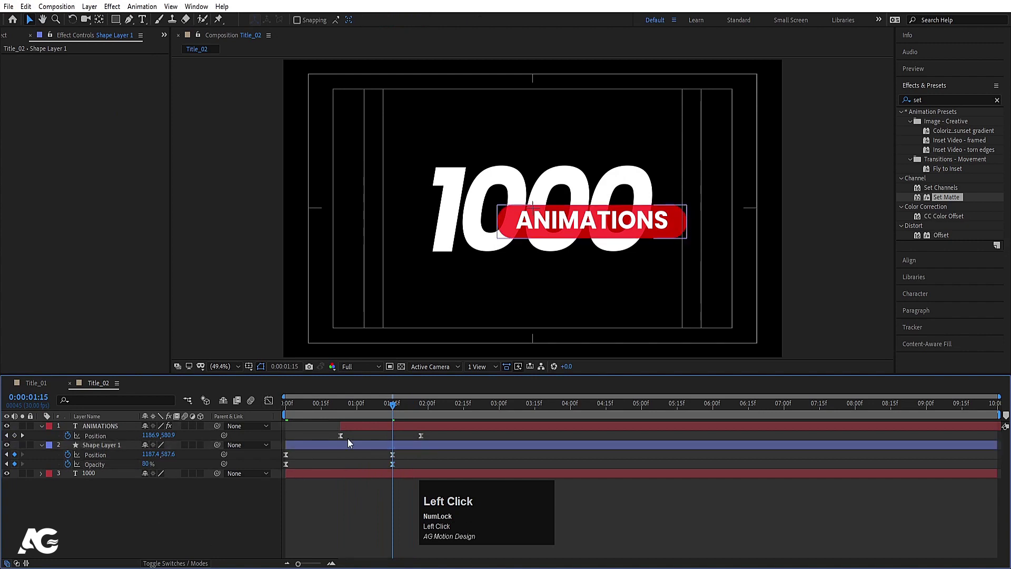
Ease the curves, shift the bar's keyframes slightly later, and play back the finished entrance.
{"action": "key", "text": "space"}
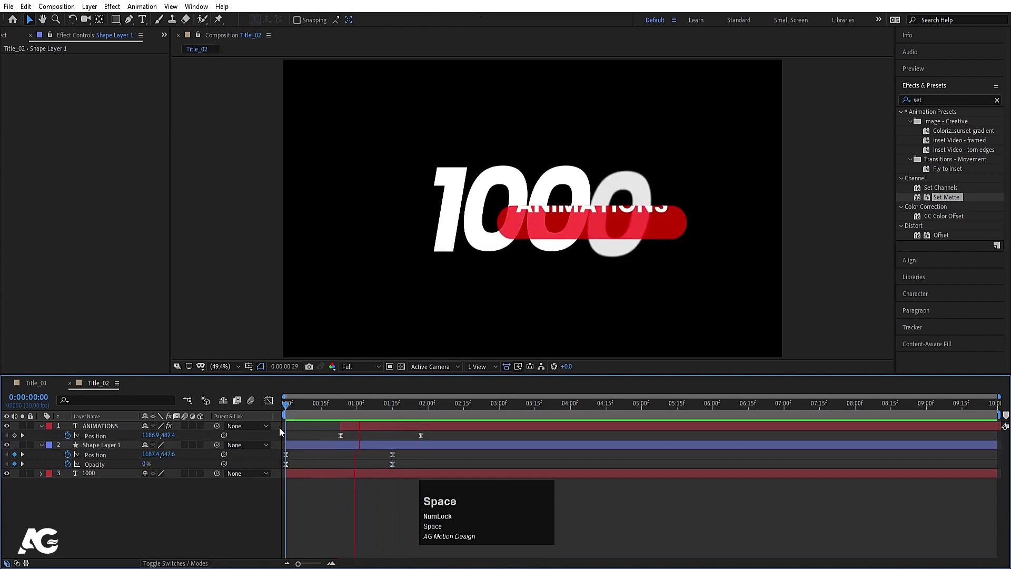
{"action": "left_click_drag", "start_coordinate": [310, 447], "coordinate": [314, 414]}
{"action": "key", "text": "space"}
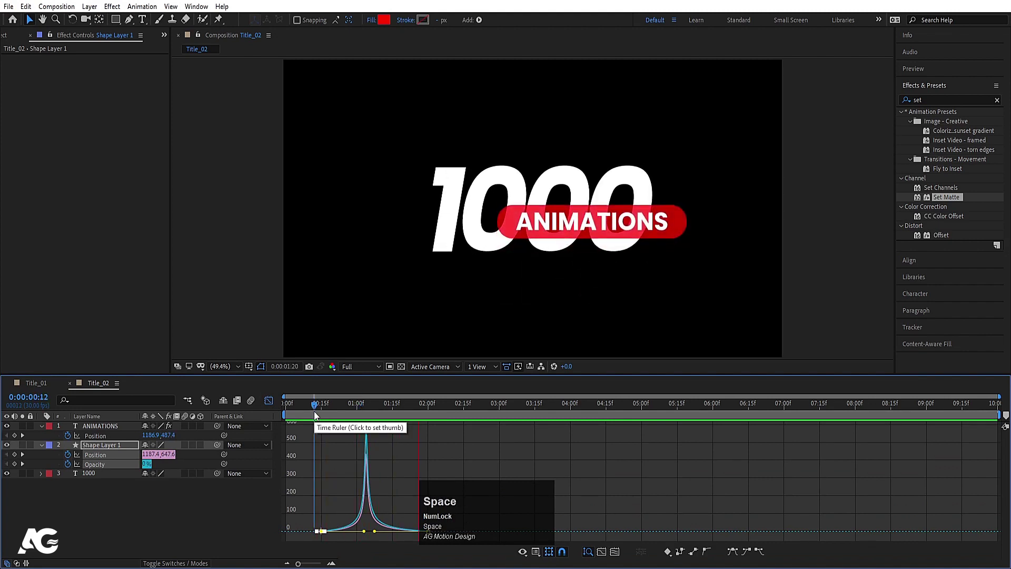
{"action": "left_click", "coordinate": [275, 402]}
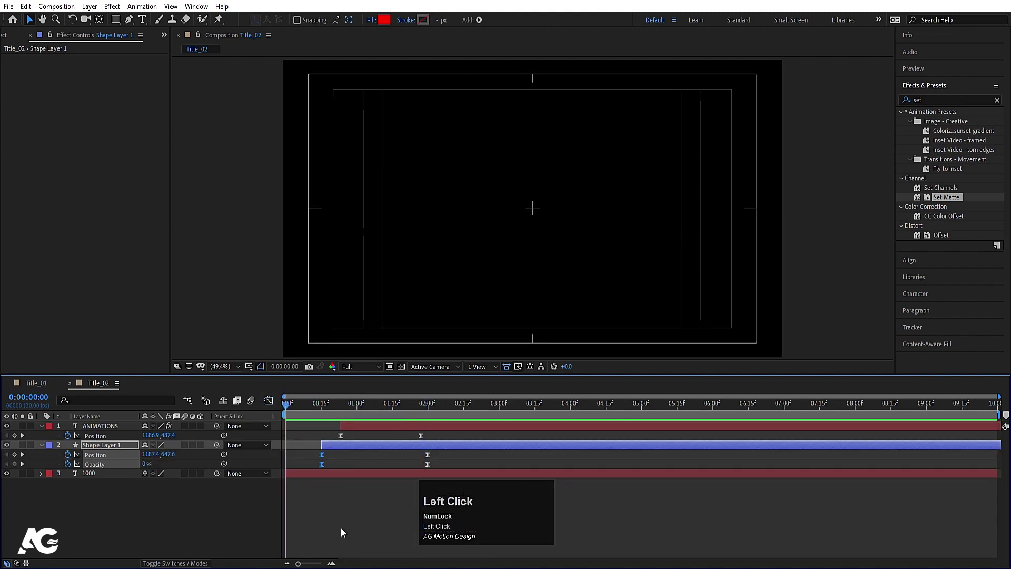
{"action": "key", "text": "space"}
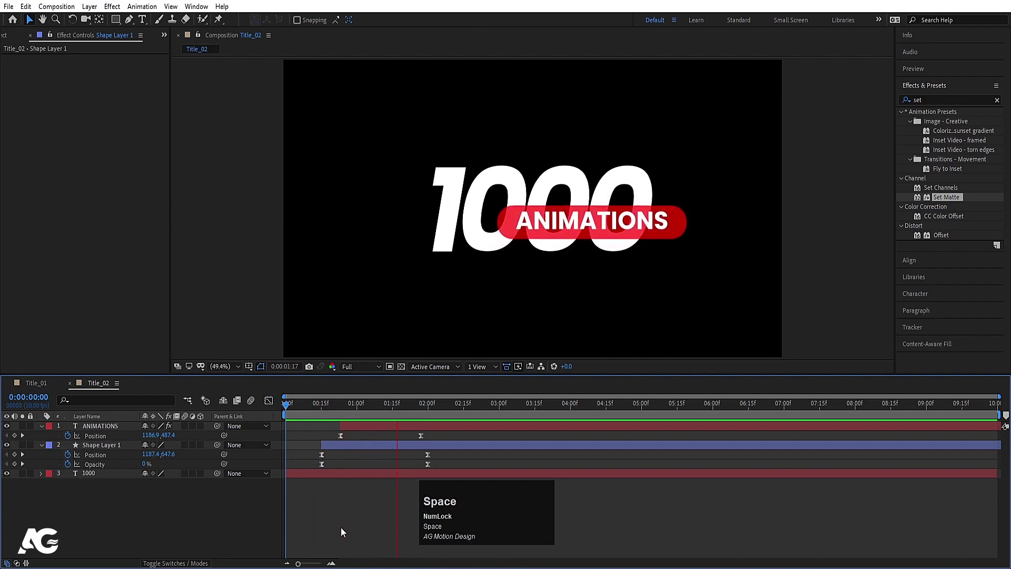
{"action": "key", "text": "space"}
Duplicate the 59%-opacity 1000 layer and nudge the copy down and right.
{"action": "left_click", "coordinate": [324, 474]}
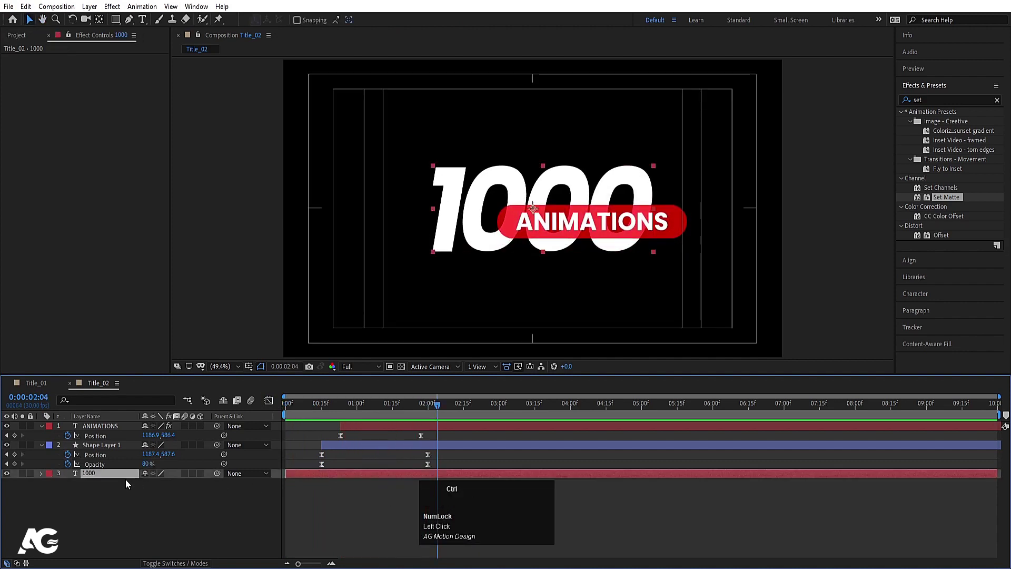
{"action": "key", "text": "ctrl+d"}
{"action": "left_click", "coordinate": [114, 486]}
{"action": "key", "text": "v"}
{"action": "key", "text": "Down"}
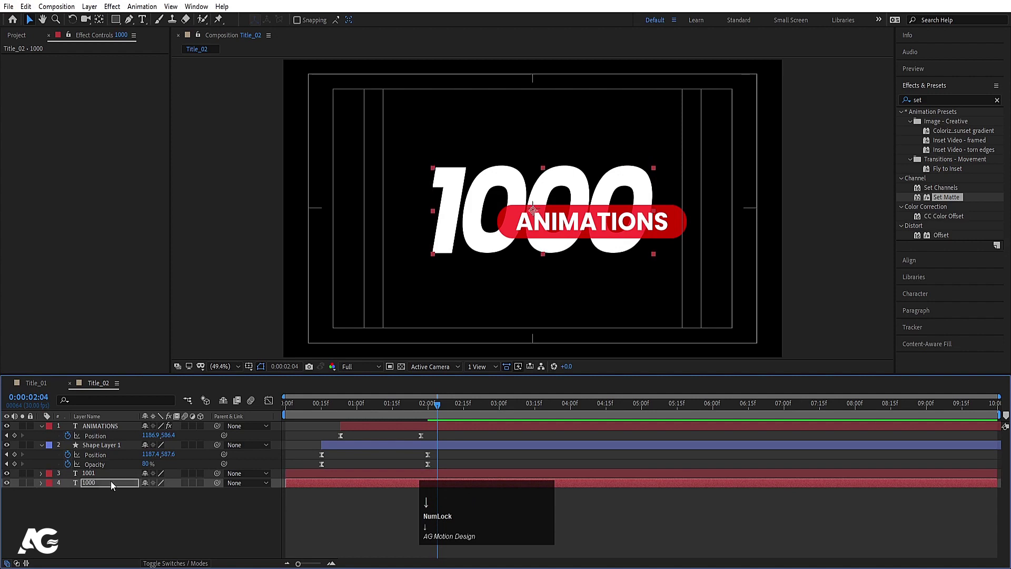
{"action": "key", "text": "Right"}
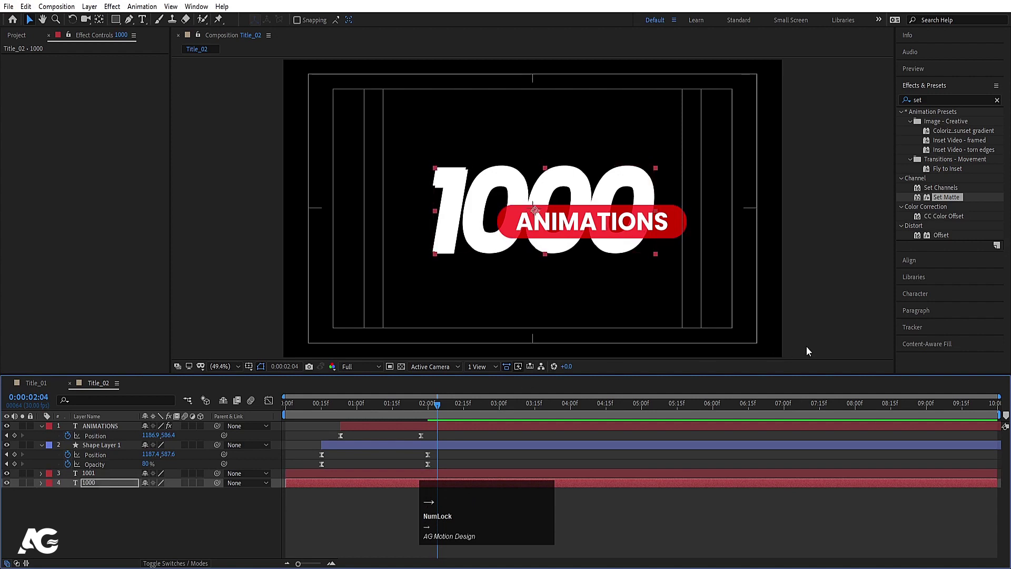
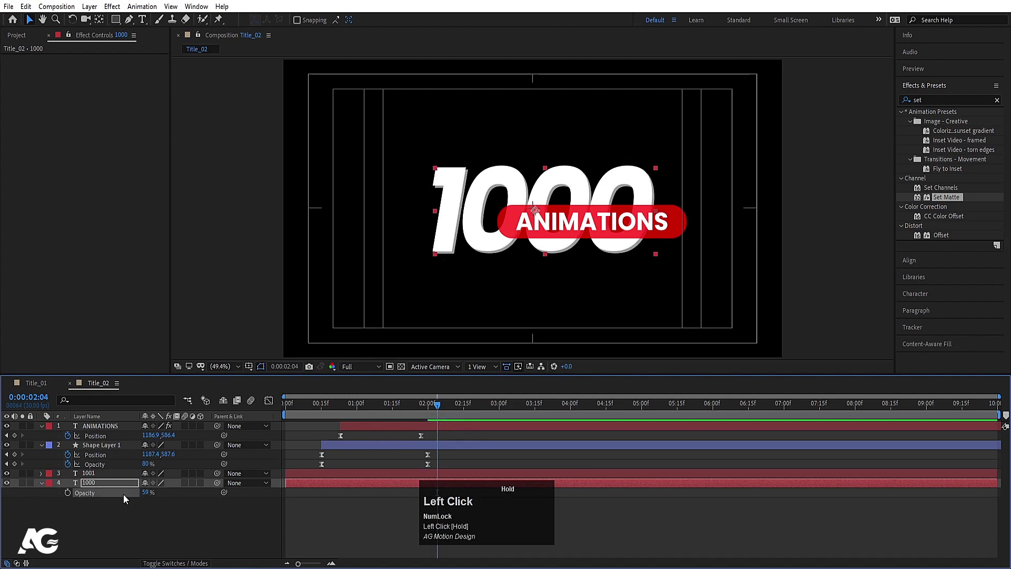
{"action": "key", "text": "Down"}
{"action": "key", "text": "Right"}
Make two more duplicates (1002, 1003), each nudged further down and right for the echoed depth.
{"action": "left_click", "coordinate": [107, 485]}
{"action": "key", "text": "ctrl+d"}
{"action": "left_click", "coordinate": [109, 498]}
{"action": "key", "text": "Down"}
{"action": "key", "text": "Right"}
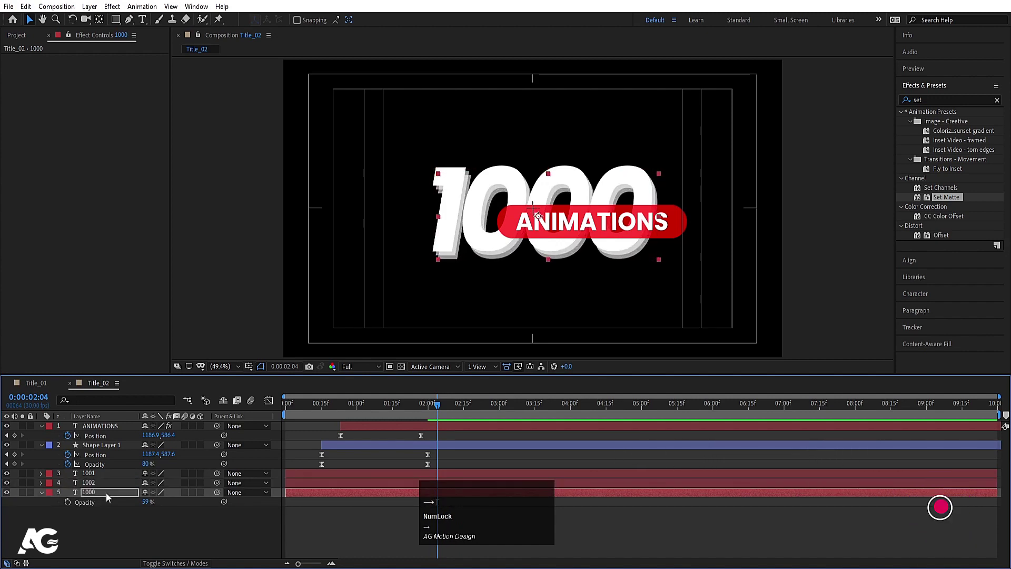
{"action": "key", "text": "Down"}
{"action": "key", "text": "Right"}
{"action": "left_click", "coordinate": [100, 496]}
{"action": "key", "text": "ctrl+d"}
{"action": "left_click", "coordinate": [94, 508]}
{"action": "key", "text": "Down"}
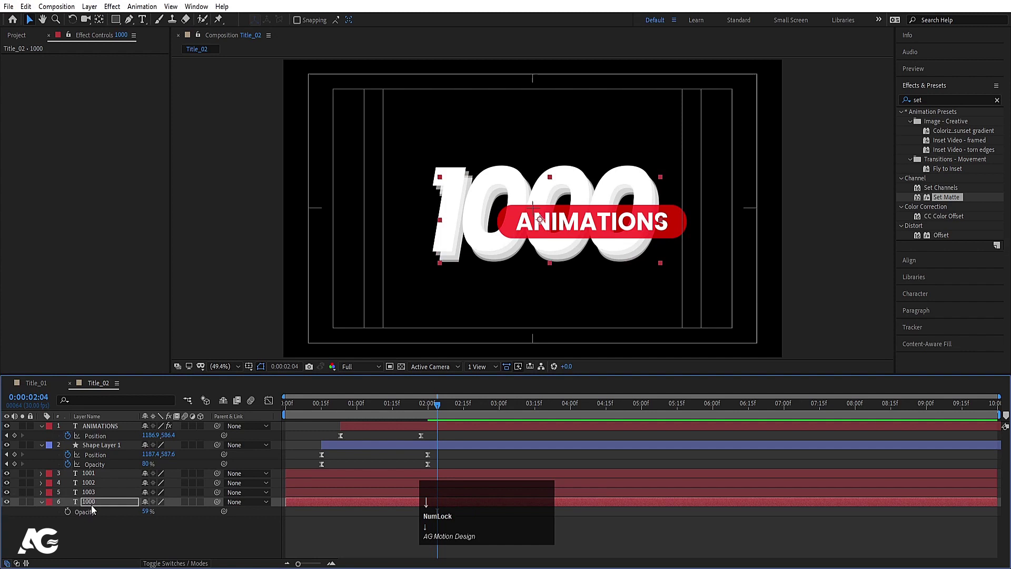
{"action": "key", "text": "Right"}
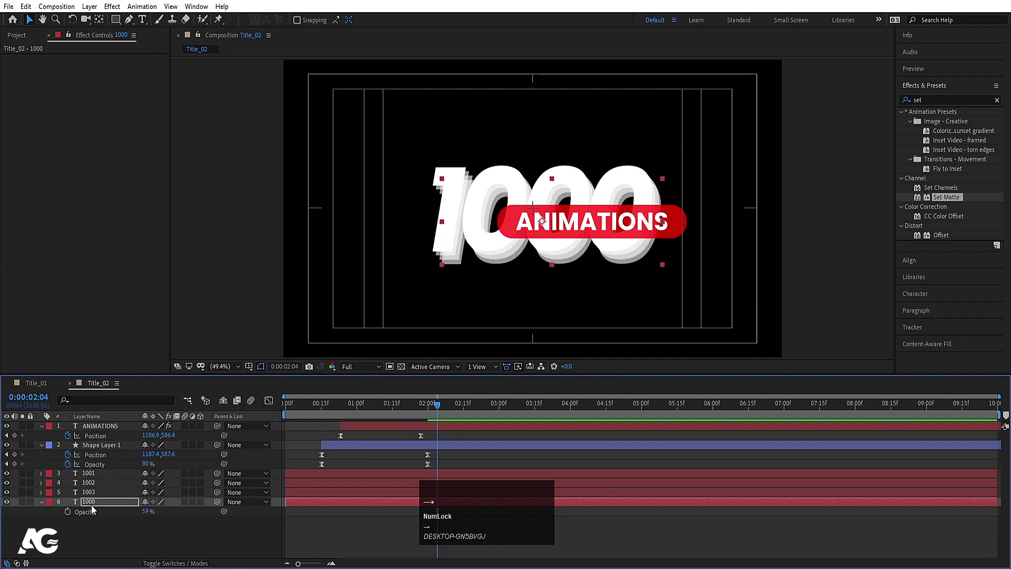
Play back the 1000 ANIMATIONS title and collapse its layer properties.
{"action": "left_click", "coordinate": [315, 407]}
{"action": "key", "text": "space"}
{"action": "key", "text": "space"}
{"action": "left_click", "coordinate": [316, 433]}
{"action": "key", "text": "u"}
{"action": "key", "text": "ctrl+0"}
Create the Title_03 composition with a red rounded bar, roundness 65, centred in frame.
{"action": "left_click", "coordinate": [31, 139]}
{"action": "key", "text": "ctrl+d"}
{"action": "left_click_drag", "start_coordinate": [31, 140], "coordinate": [674, 219]}
{"action": "key", "text": "ctrl+alt+Home"}
{"action": "left_click_drag", "start_coordinate": [917, 261], "coordinate": [44, 431]}
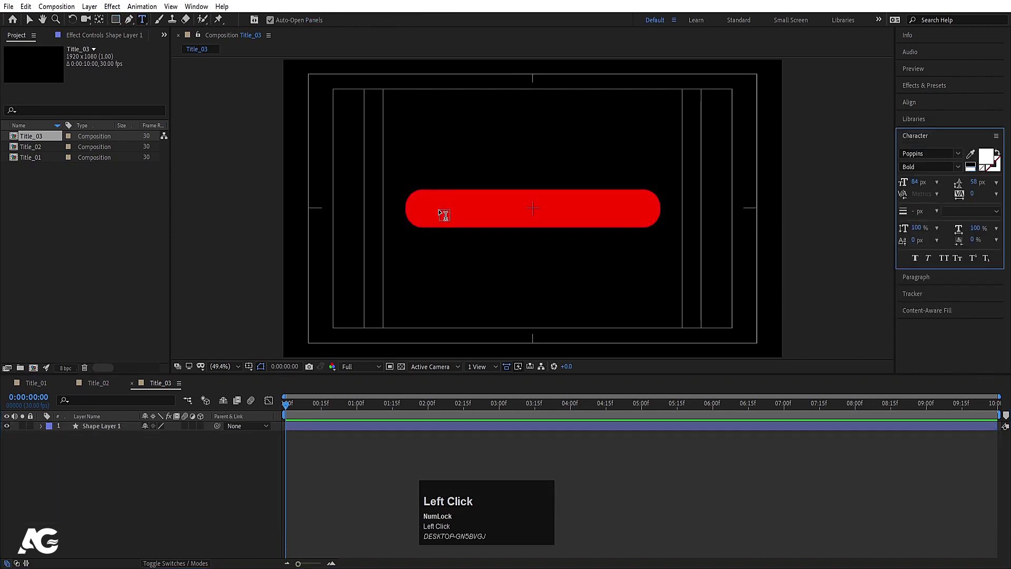
Add white TYPOGRAPHY text centred on the red bar and scale it to 130%.
{"action": "key", "text": "shift+t"}
{"action": "key", "text": "shift+y"}
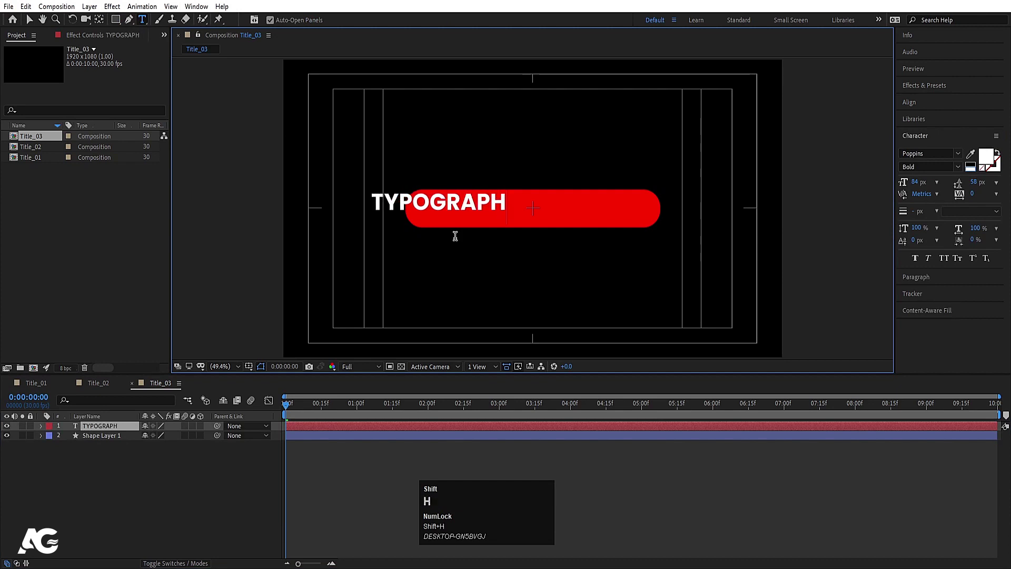
{"action": "key", "text": "shift+y"}
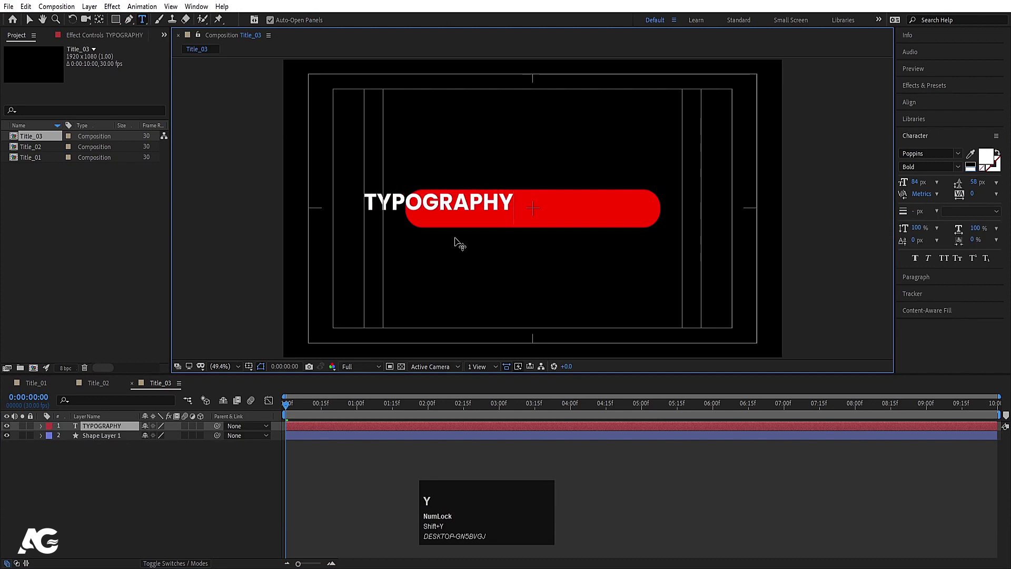
{"action": "left_click", "coordinate": [162, 450]}
{"action": "left_click", "coordinate": [127, 431]}
{"action": "key", "text": "ctrl+alt+Home"}
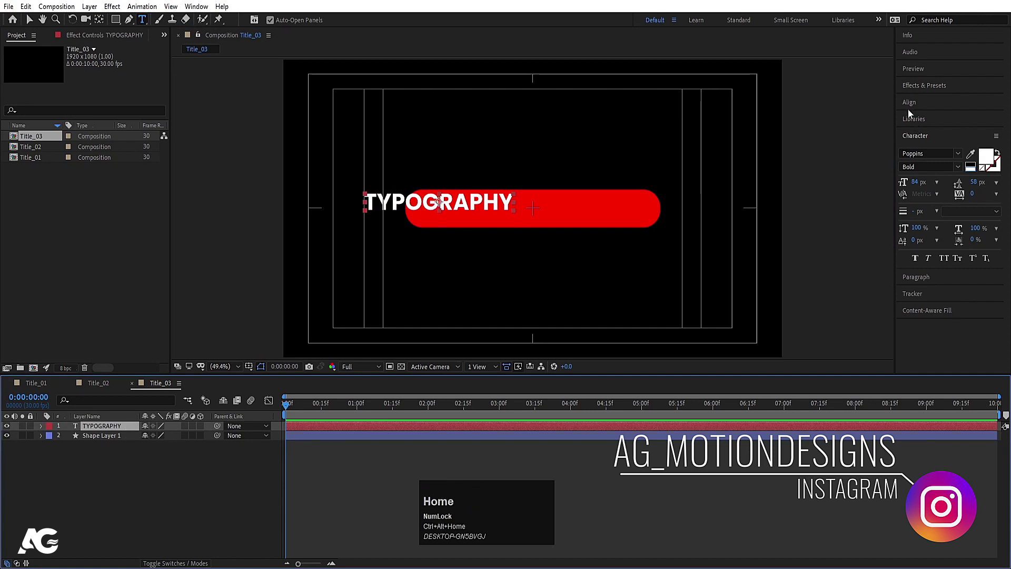
{"action": "left_click", "coordinate": [912, 108]}
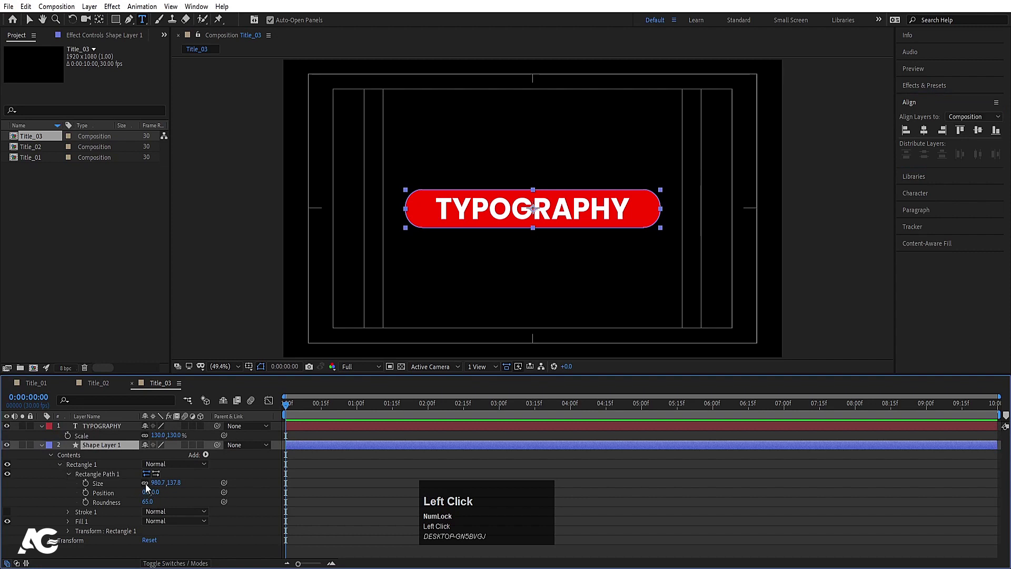
Keyframe the red bar's Rectangle Path Size from 0 to about 981 wide with easing.
{"action": "left_click", "coordinate": [146, 487]}
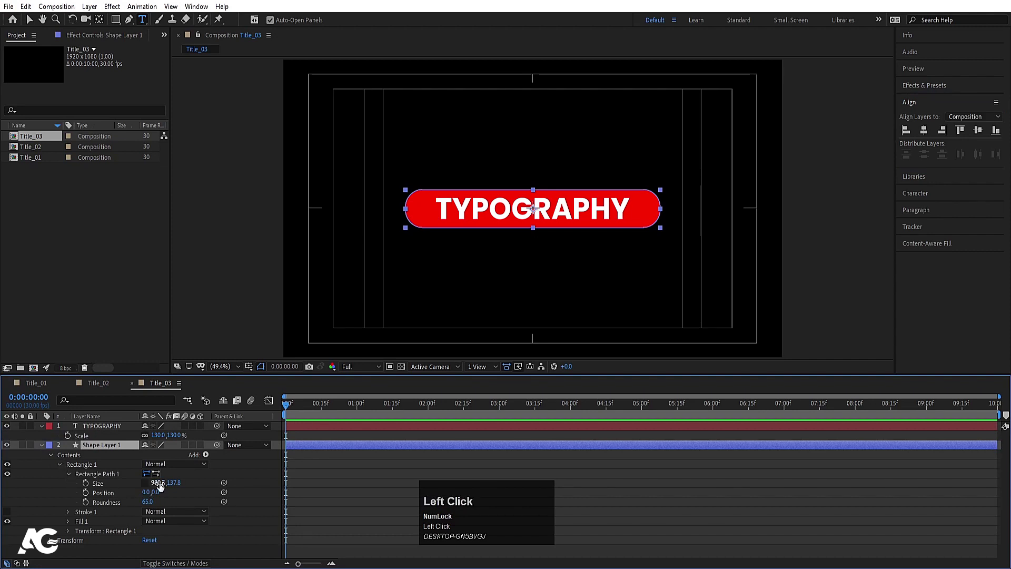
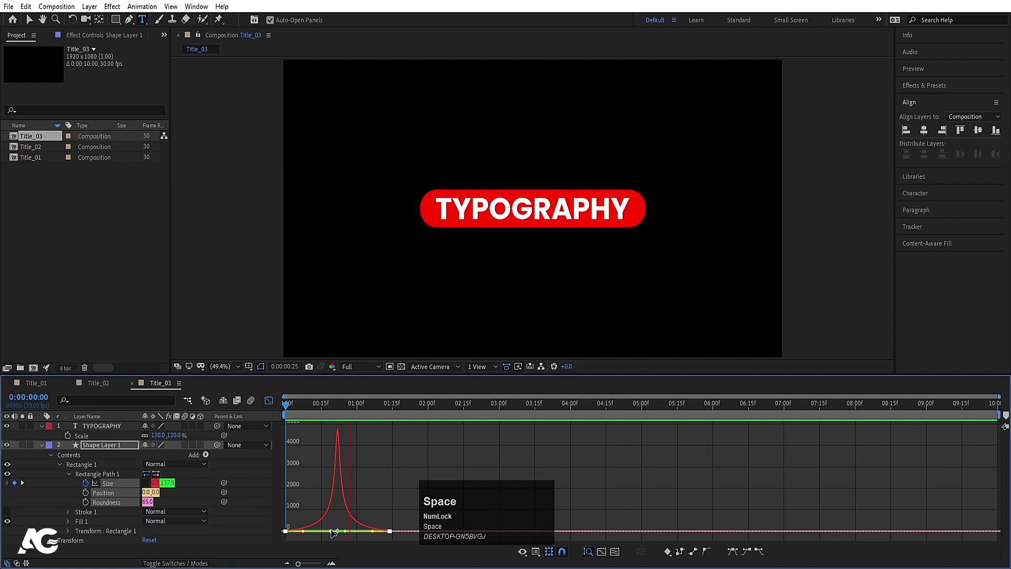
{"action": "left_click", "coordinate": [273, 402]}
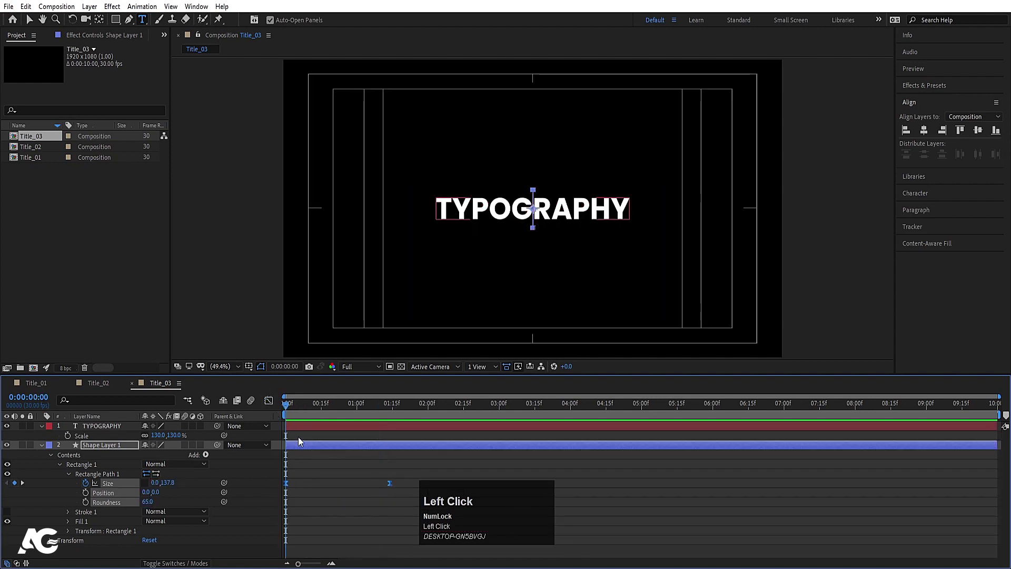
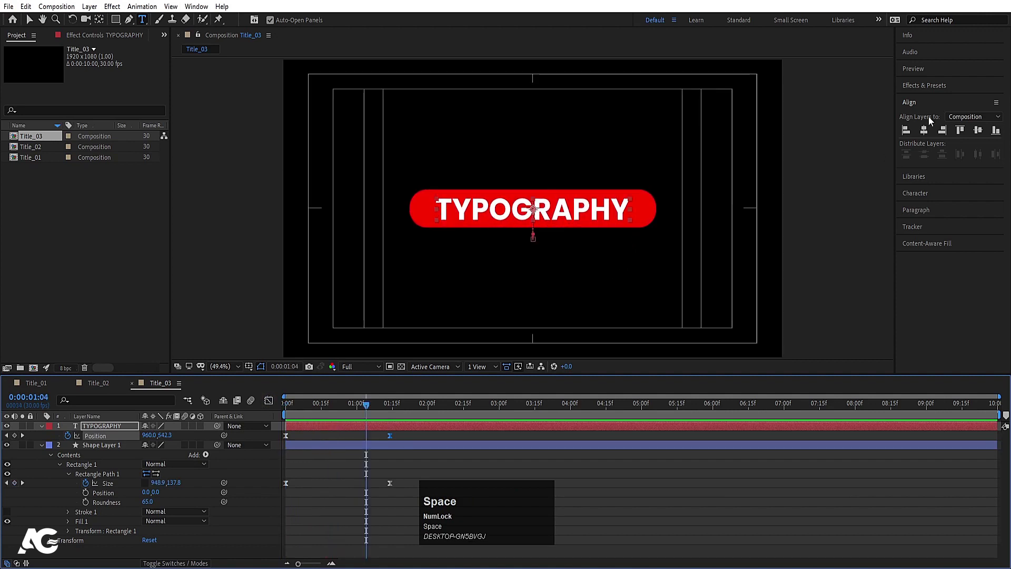
Set the Set Matte layer to Shape Layer 1 so TYPOGRAPHY shows only inside the red bar.
{"action": "left_click", "coordinate": [932, 95]}
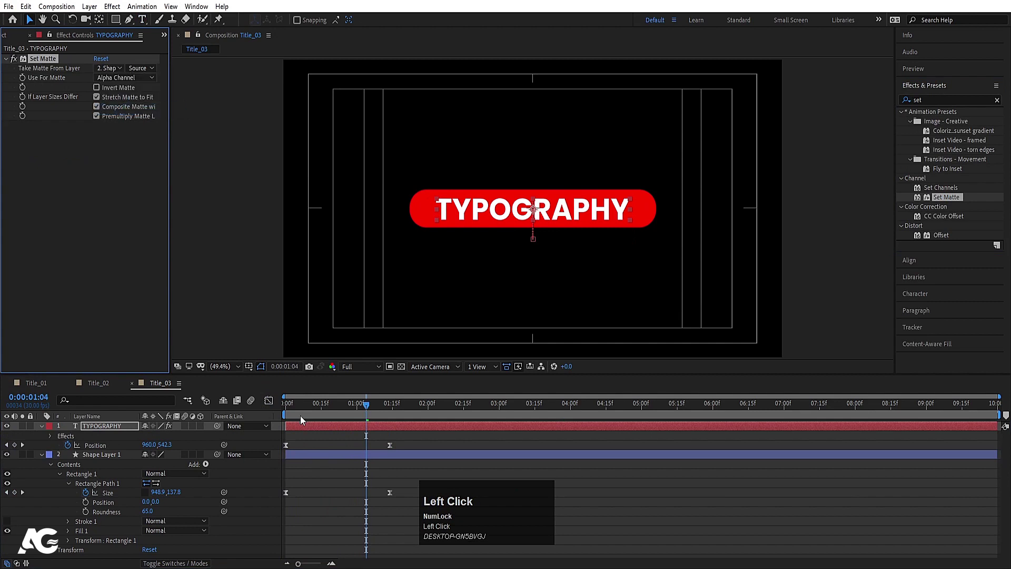
{"action": "key", "text": "space"}
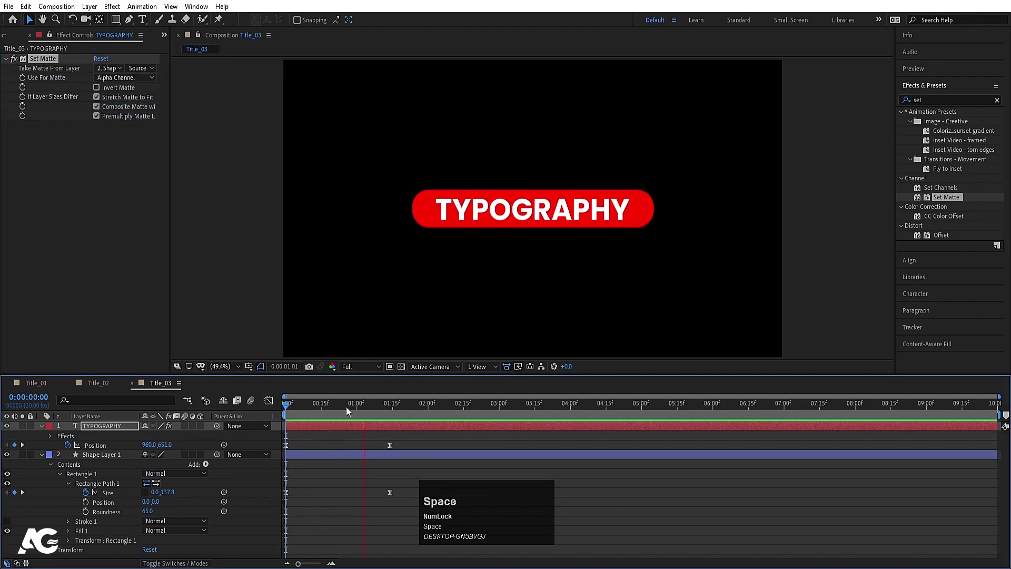
{"action": "left_click", "coordinate": [319, 412]}
{"action": "key", "text": "["}
{"action": "key", "text": "space"}
Adjust the text layer's revealed keyframes and preview TYPOGRAPHY rising inside the bar.
{"action": "left_click", "coordinate": [349, 441]}
{"action": "key", "text": "u"}
{"action": "left_click", "coordinate": [340, 411]}
{"action": "key", "text": "space"}
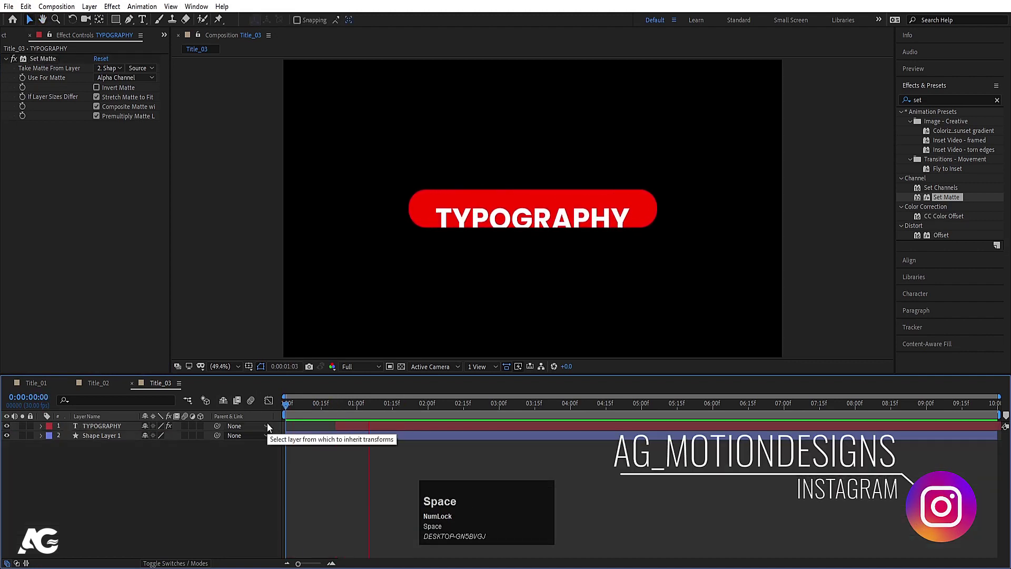
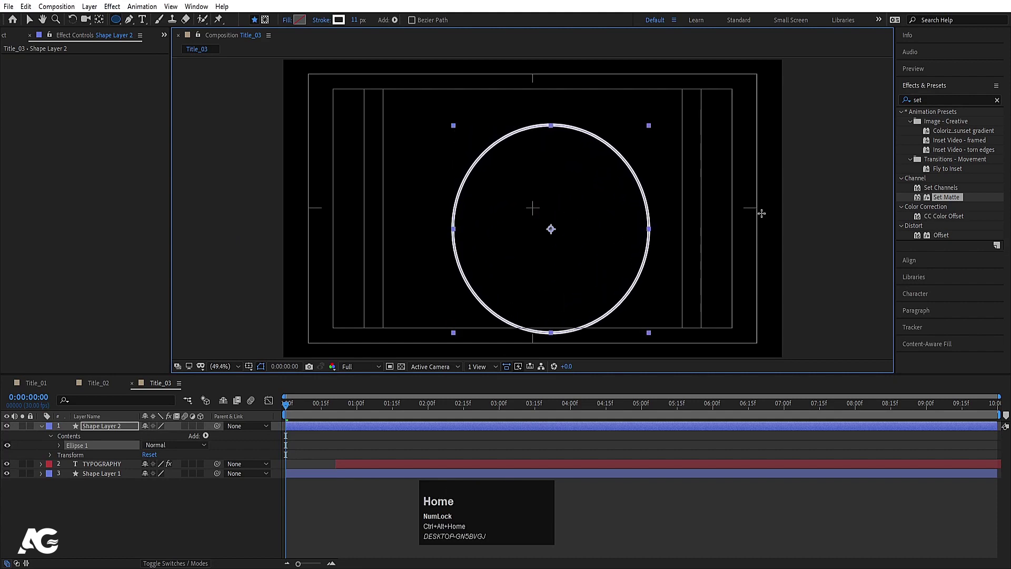
Center the white ring and drive its Trim Paths Offset with a time*20 spin expression.
{"action": "left_click_drag", "start_coordinate": [924, 270], "coordinate": [76, 481]}
{"action": "left_click", "coordinate": [73, 515]}
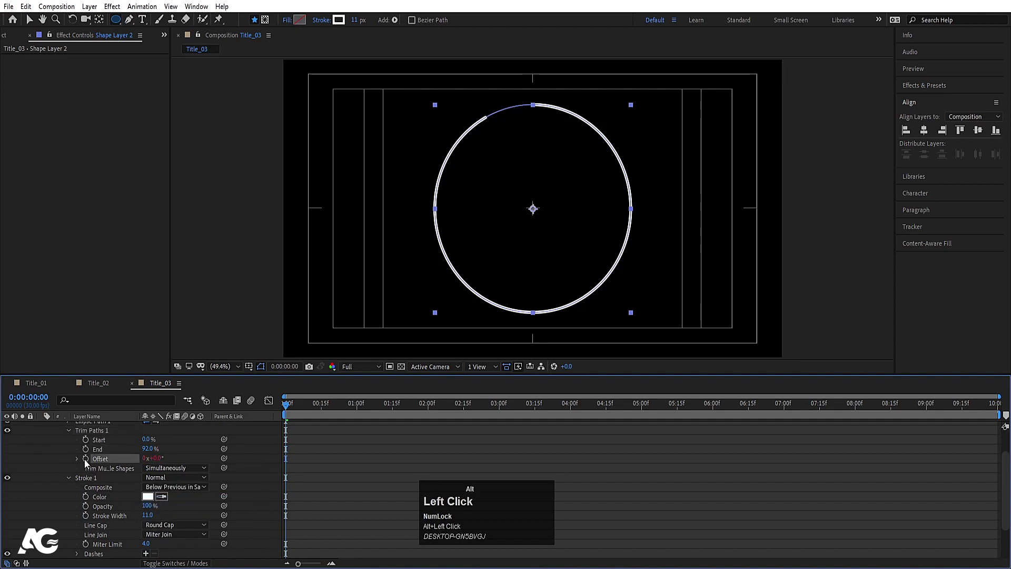
{"action": "type", "text": "time"}
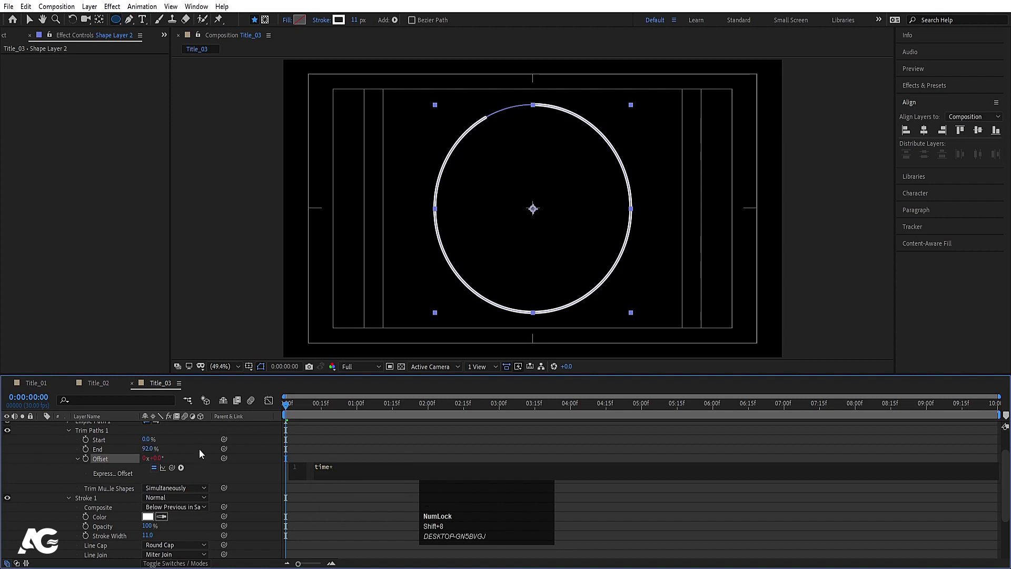
{"action": "left_click", "coordinate": [311, 439]}
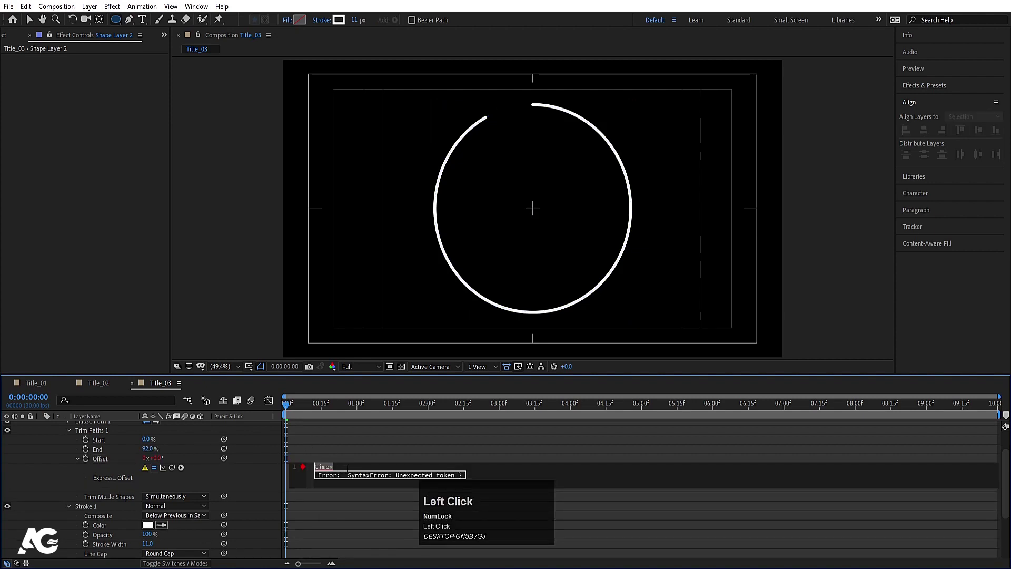
{"action": "type", "text": "20"}
{"action": "left_click", "coordinate": [352, 449]}
Preview the spinning ring and return to the shape layer's Add menu for the next property.
{"action": "key", "text": "space"}
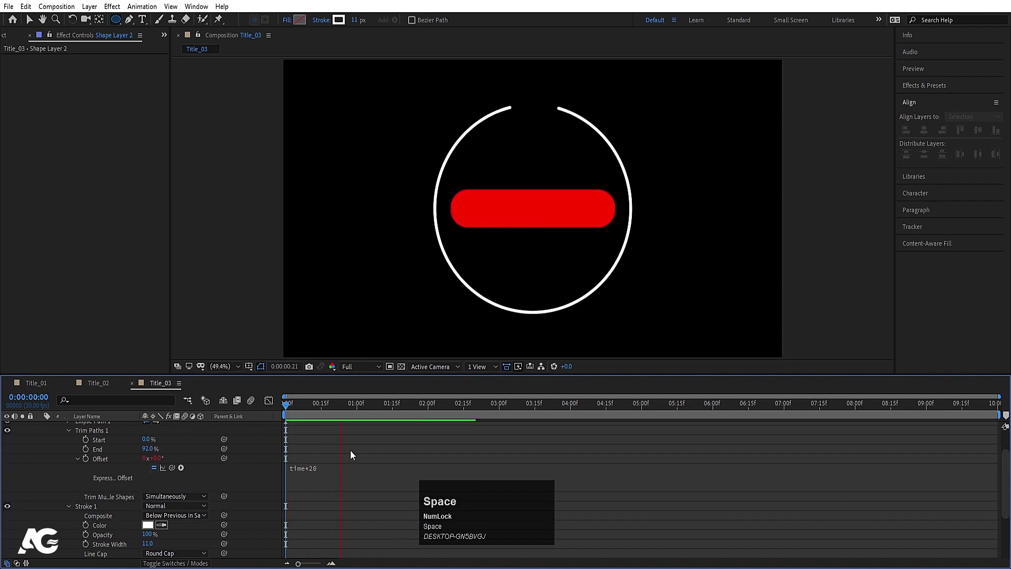
{"action": "key", "text": "space"}
{"action": "left_click", "coordinate": [348, 450]}
{"action": "scroll", "scroll_direction": "up", "scroll_amount": 3}
{"action": "left_click", "coordinate": [75, 463]}
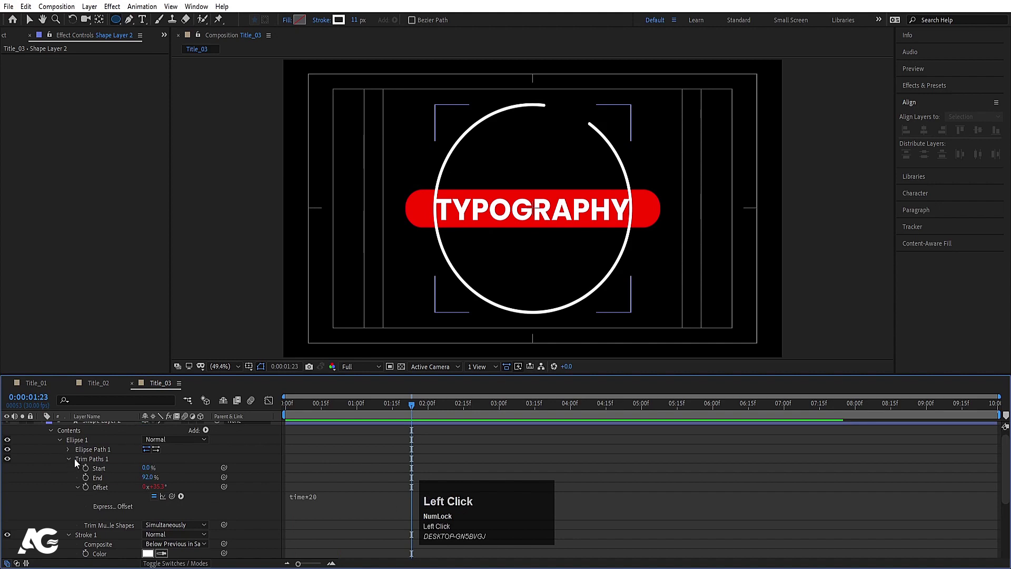
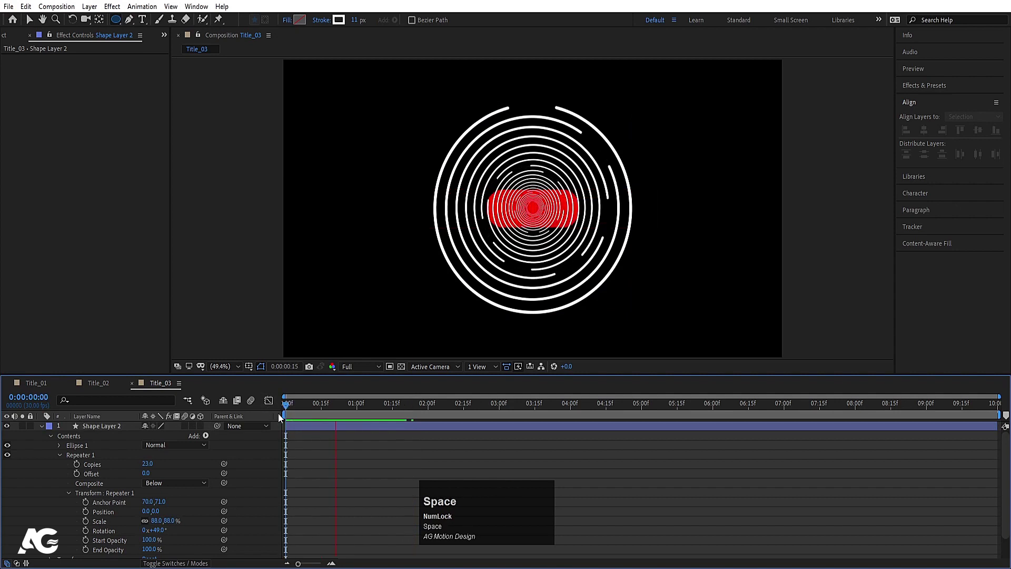
Reveal the ring layer's keyframes to check the repeated concentric rings with the title.
{"action": "left_click", "coordinate": [349, 442]}
{"action": "key", "text": "u"}
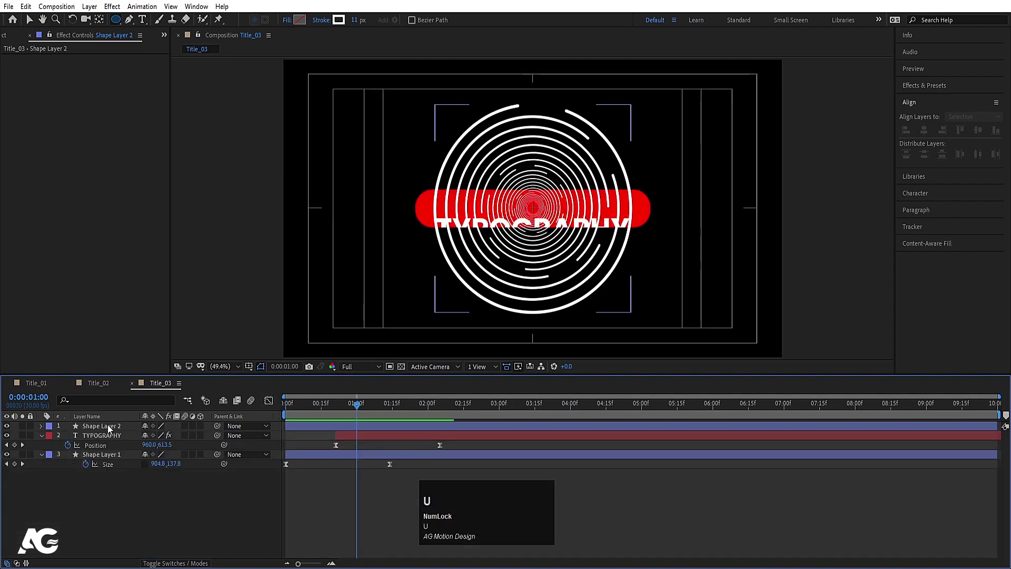
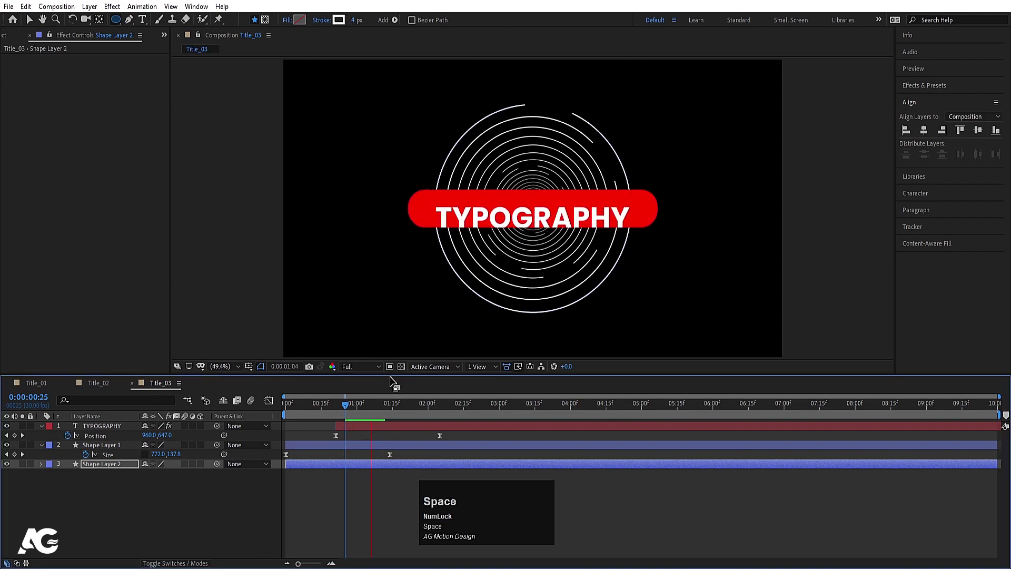
Keyframe the second Trim Paths End from 0% to 100% so the rings draw on.
{"action": "left_click", "coordinate": [316, 407]}
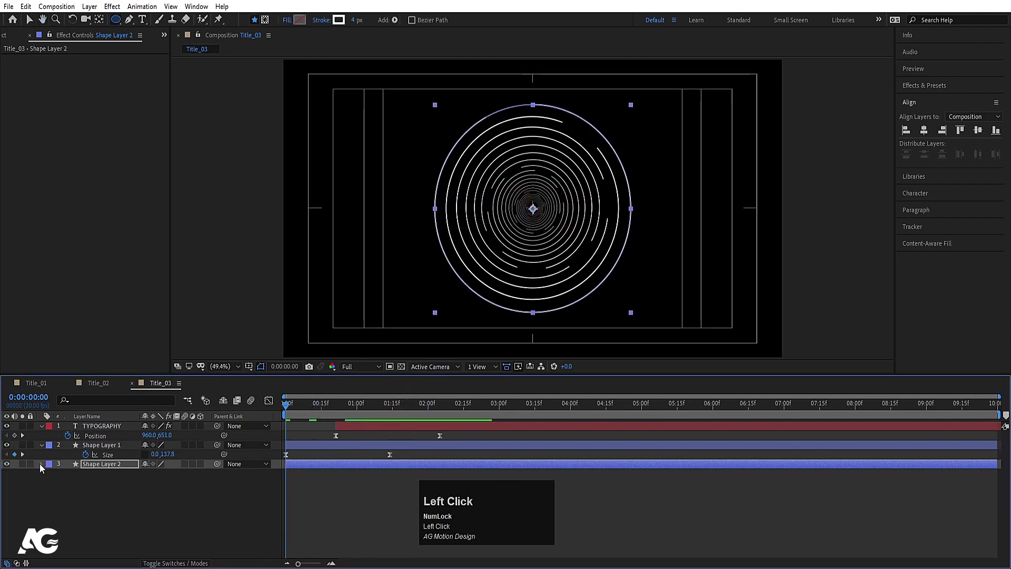
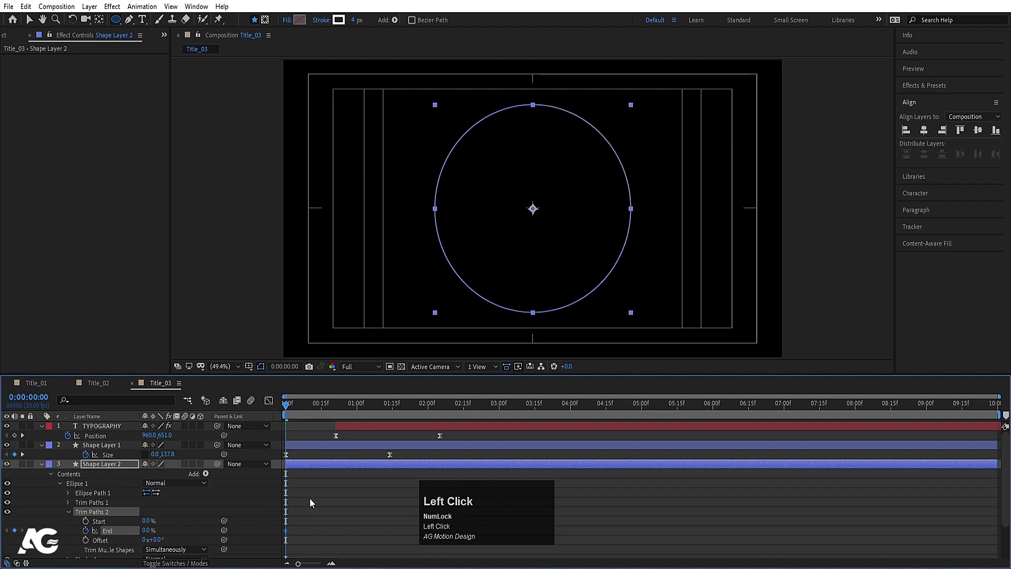
{"action": "key", "text": "u"}
{"action": "type", "text": "uu"}
{"action": "left_click_drag", "start_coordinate": [462, 415], "coordinate": [312, 412]}
Ease the draw-on keyframes with F9 and preview the full Title_03 animation.
{"action": "key", "text": "space"}
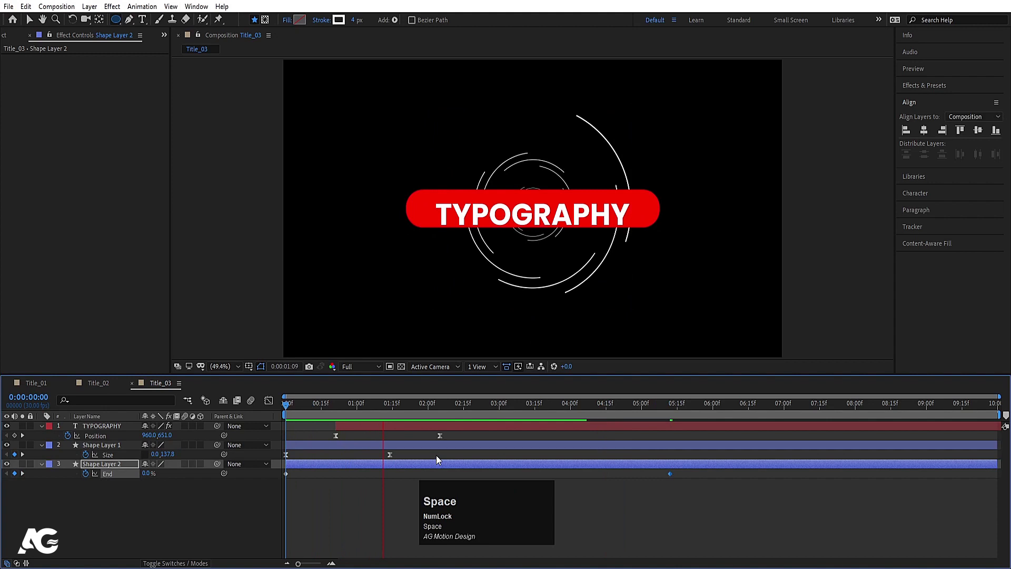
{"action": "key", "text": "-"}
{"action": "key", "text": "space"}
{"action": "left_click_drag", "start_coordinate": [672, 476], "coordinate": [416, 414]}
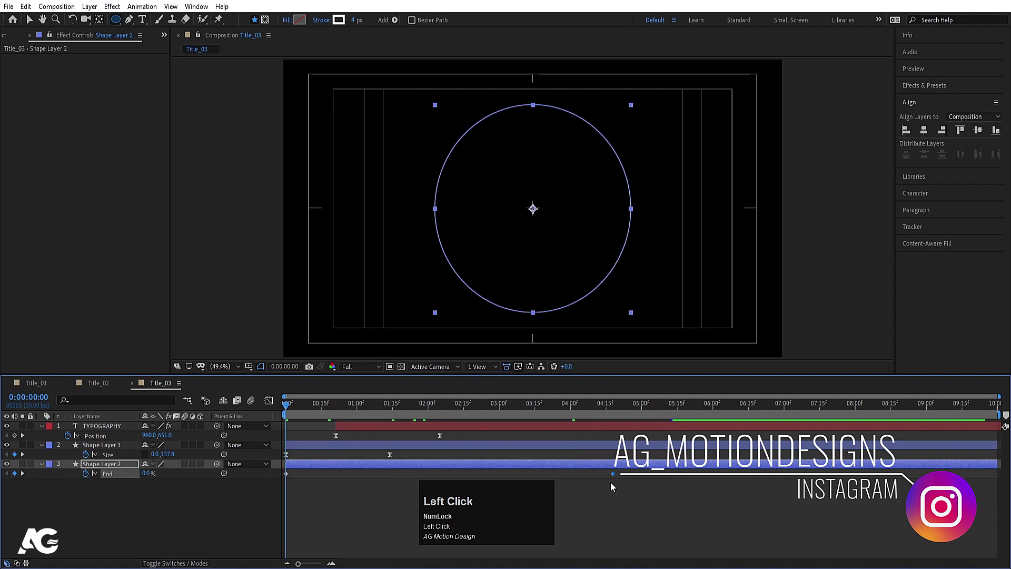
{"action": "key", "text": "F9"}
{"action": "key", "text": "space"}
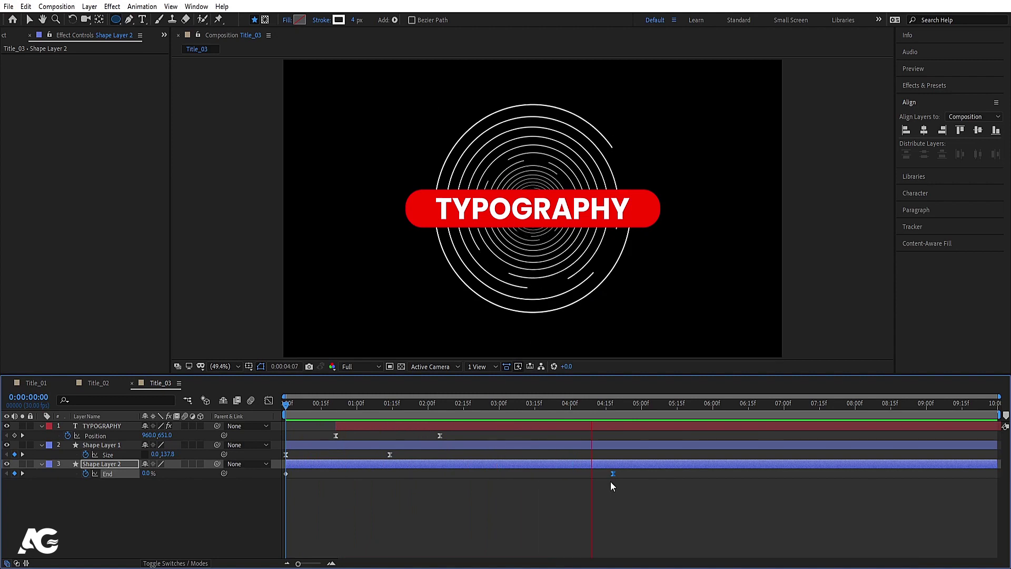
{"action": "key", "text": "space"}
{"action": "key", "text": "n"}
{"action": "left_click", "coordinate": [96, 393]}
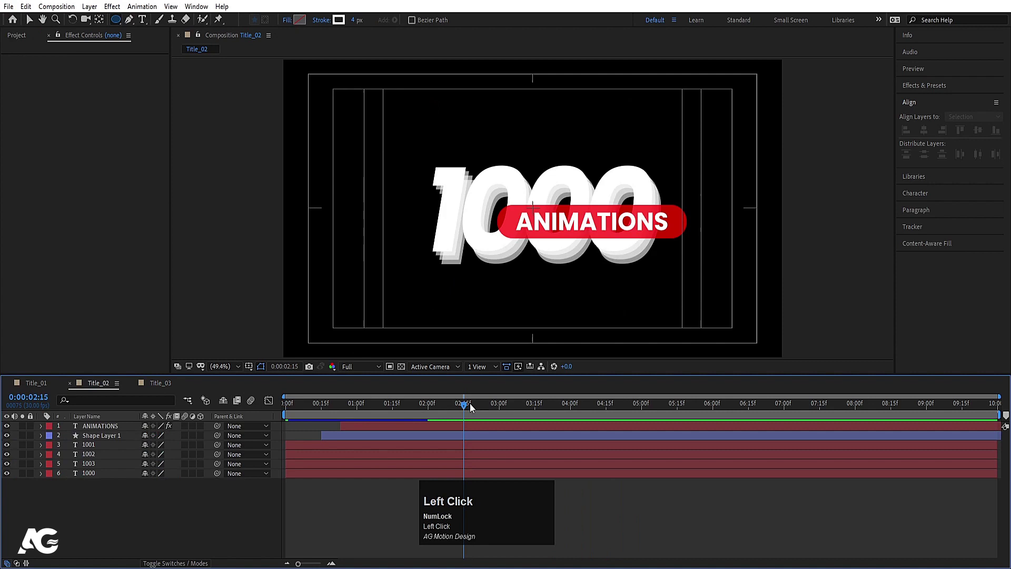
{"action": "key", "text": "n"}
{"action": "left_click_drag", "start_coordinate": [44, 386], "coordinate": [551, 429]}
{"action": "key", "text": "n"}
{"action": "left_click", "coordinate": [390, 411]}
{"action": "key", "text": "space"}
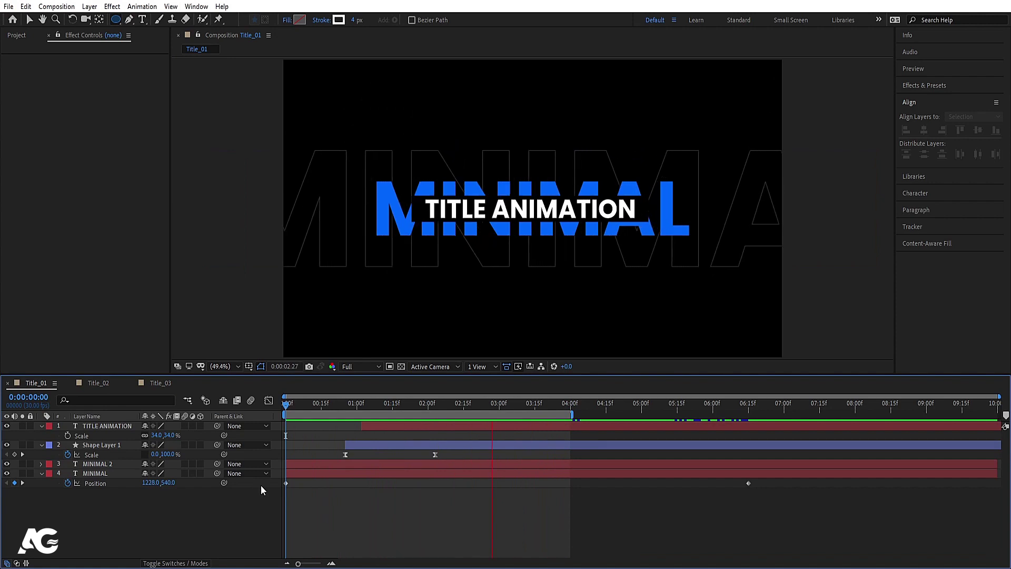
{"action": "key", "text": "space"}
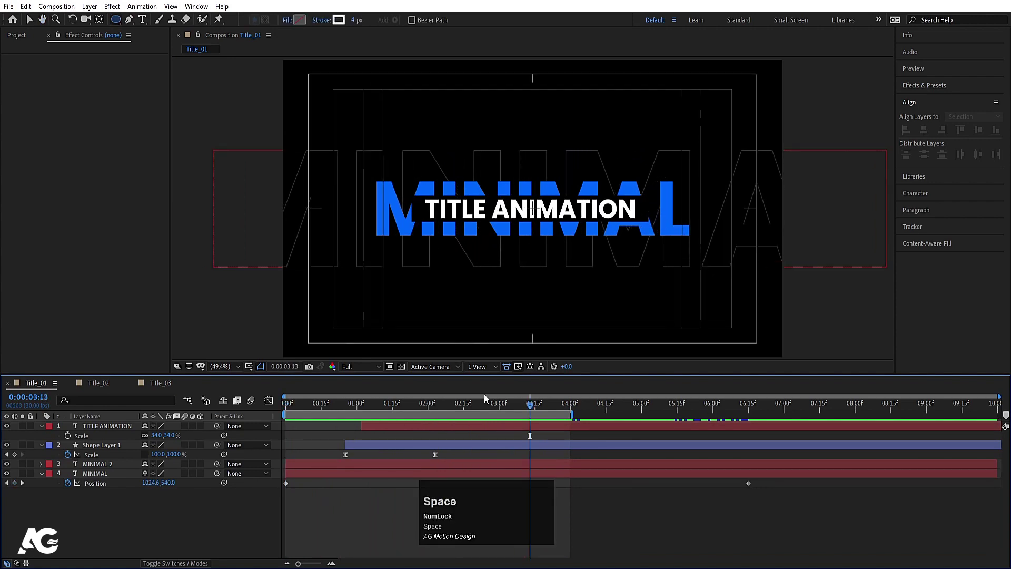
{"action": "left_click", "coordinate": [105, 386]}
{"action": "key", "text": "space"}
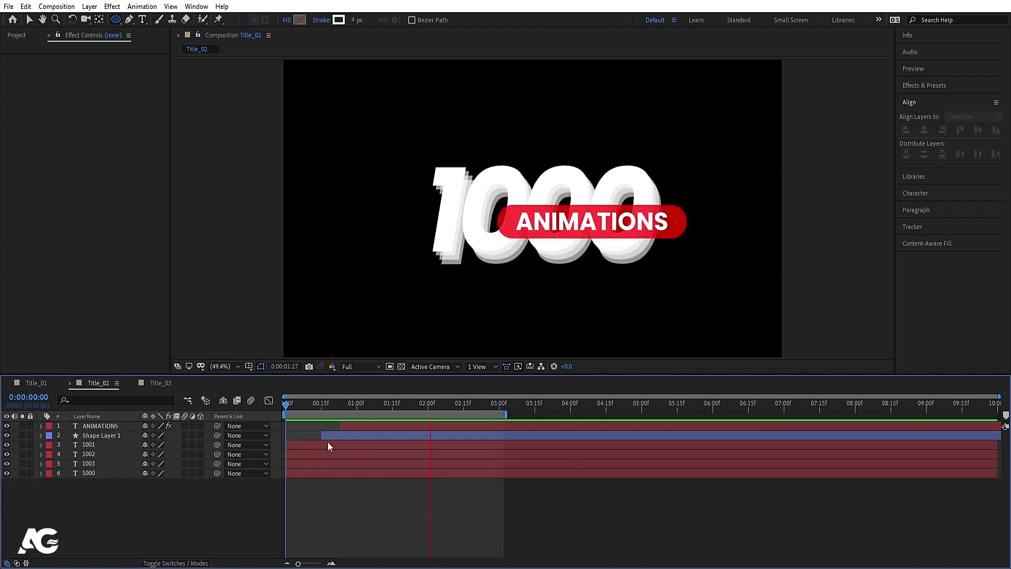
{"action": "key", "text": "space"}
{"action": "left_click", "coordinate": [166, 382]}
{"action": "key", "text": "space"}
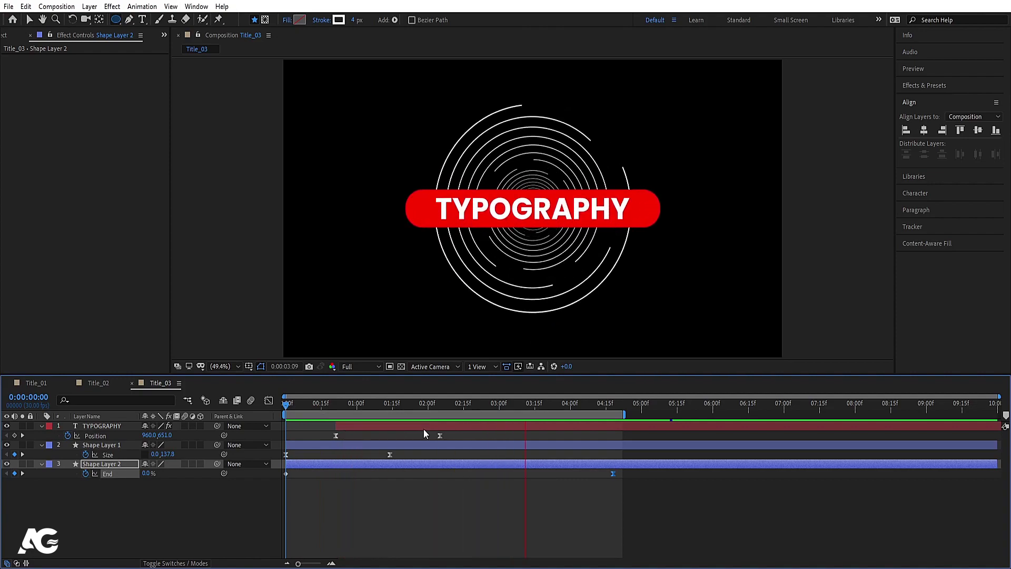
{"action": "key", "text": "space"}
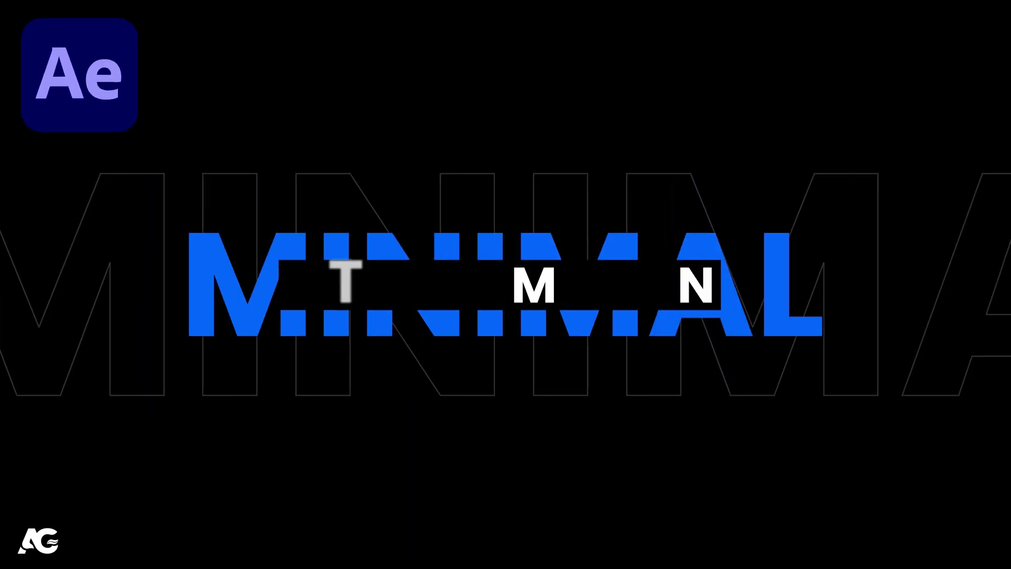